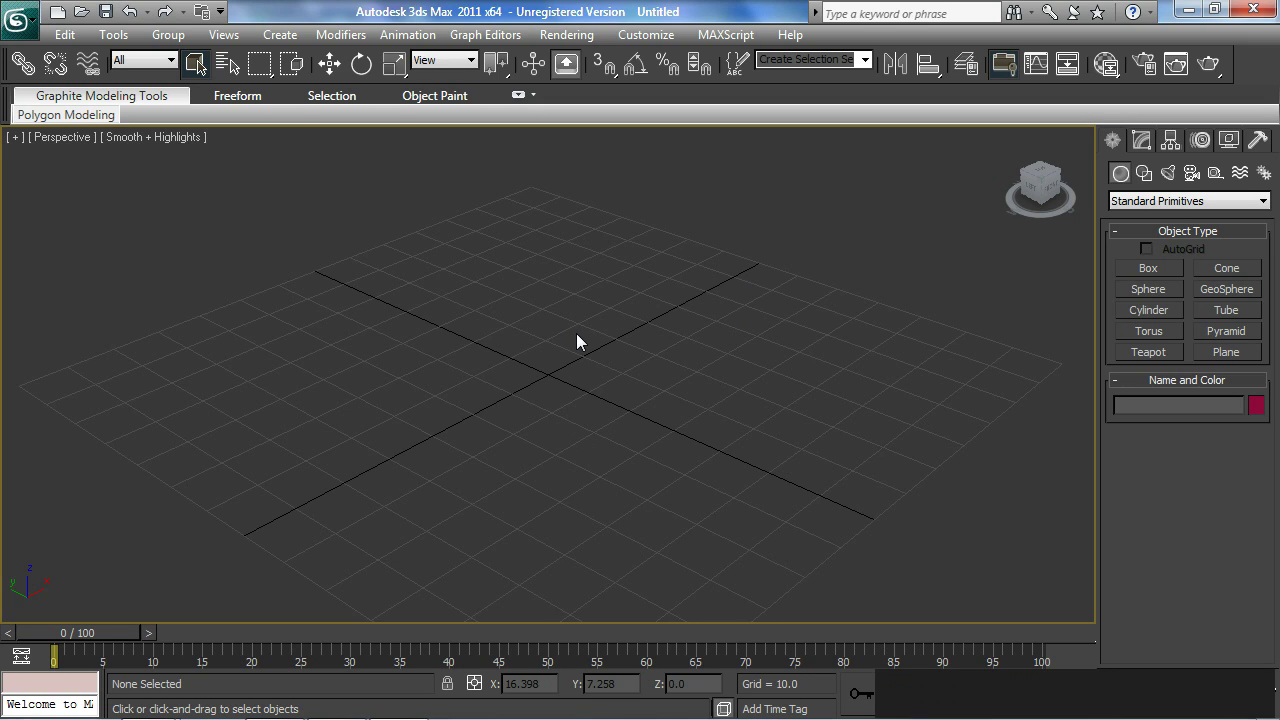
- Create Box001 on the grid, roughly 91 wide, 46 long and 25 tall
left_click(1141, 277)
middle_click(564, 420)
left_click(632, 257)
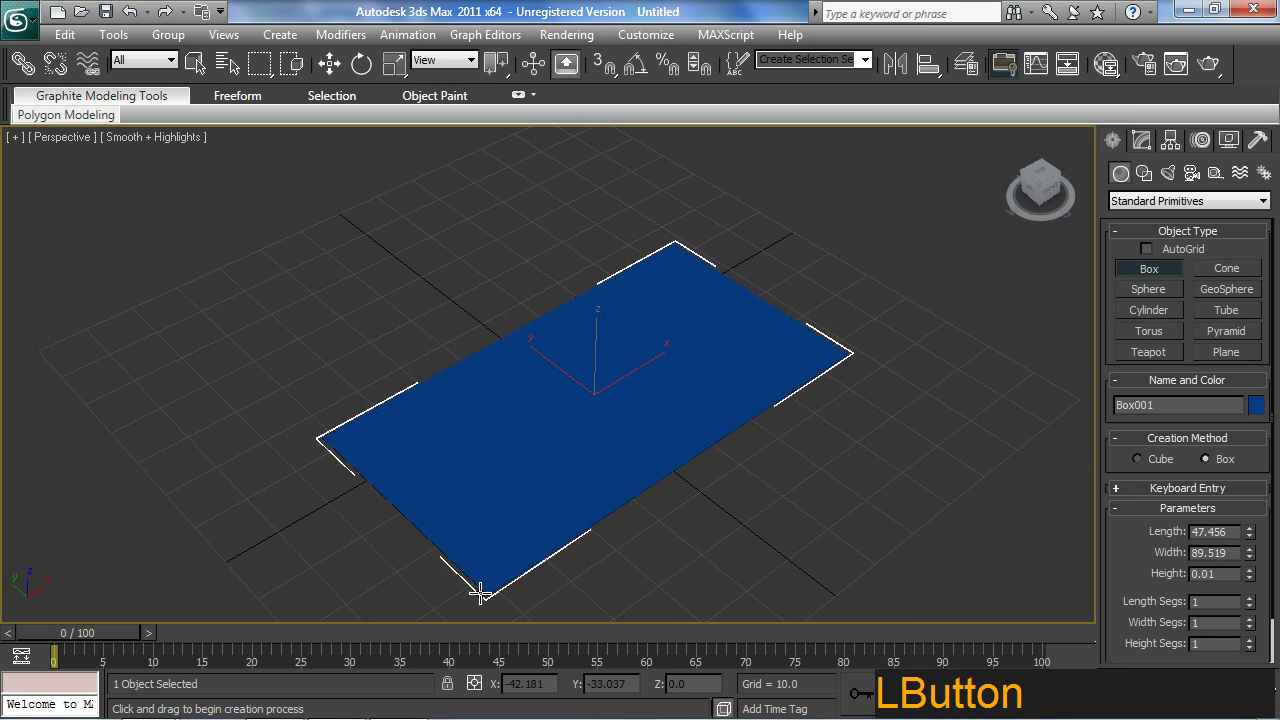
middle_click(582, 511)
left_click(600, 252)
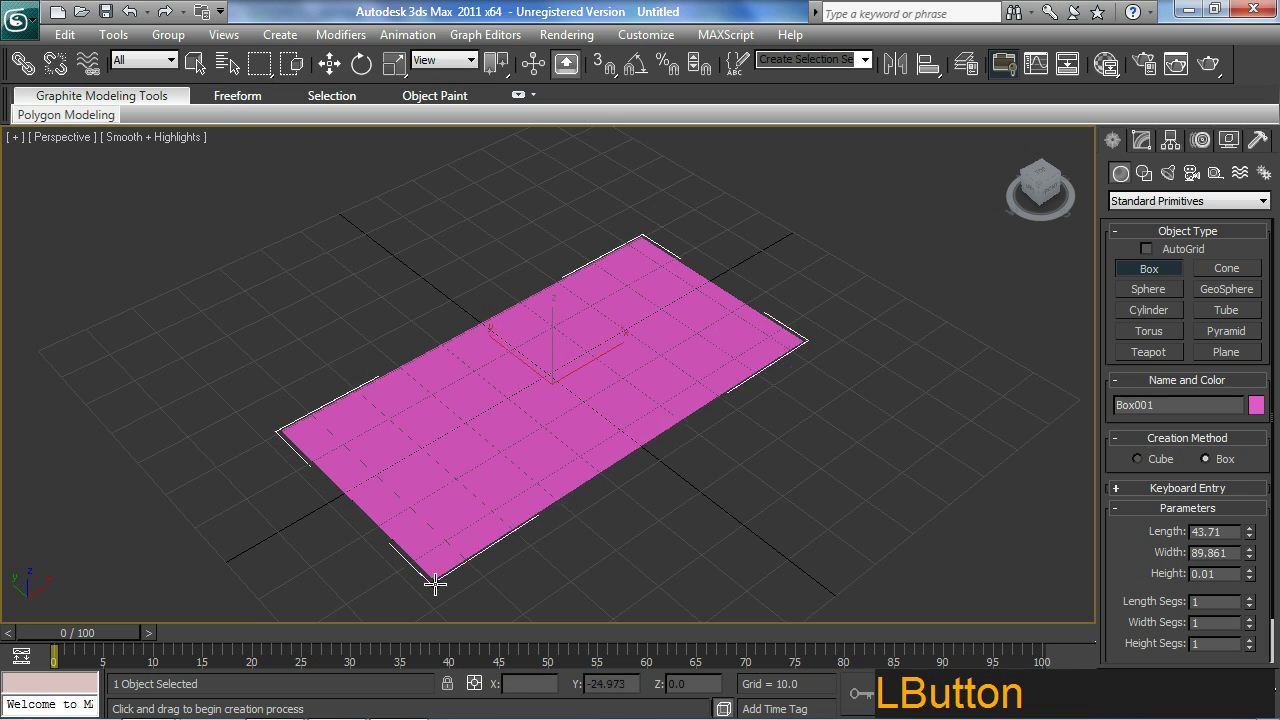
middle_click(683, 403)
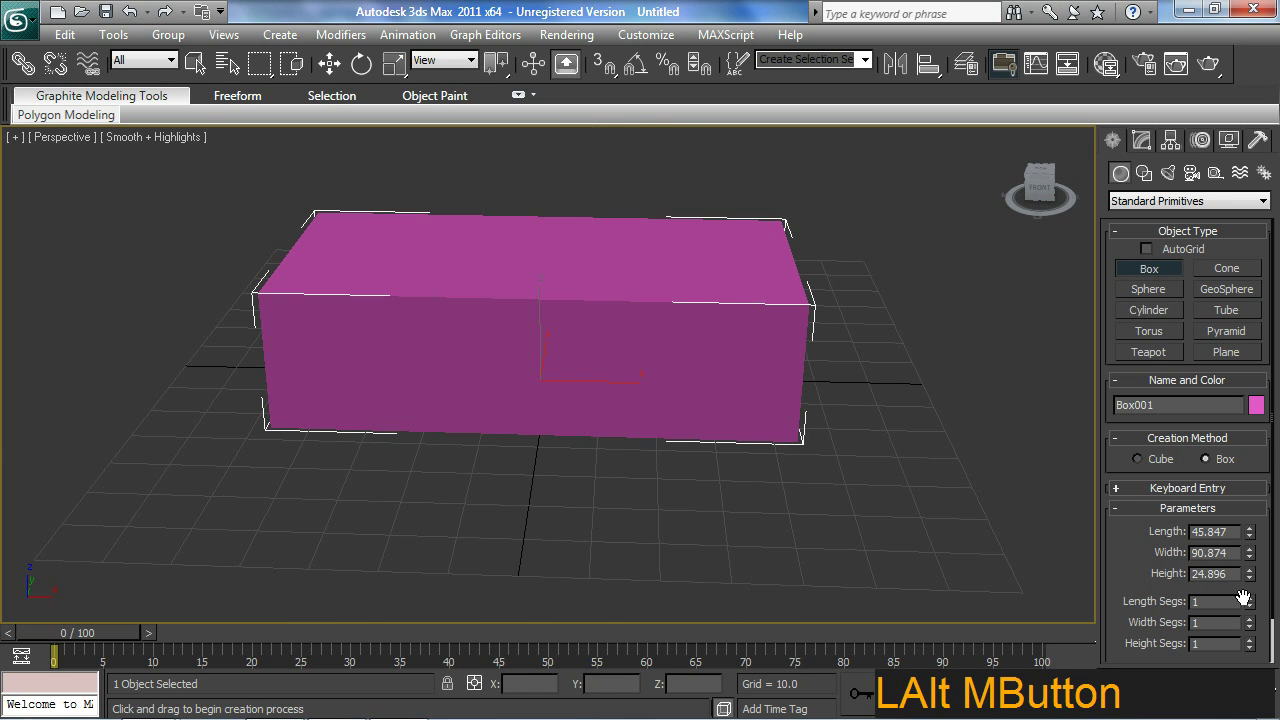
- Show Edged Faces and give the box 4 length, 3 width and 3 height segments
left_click(1255, 603)
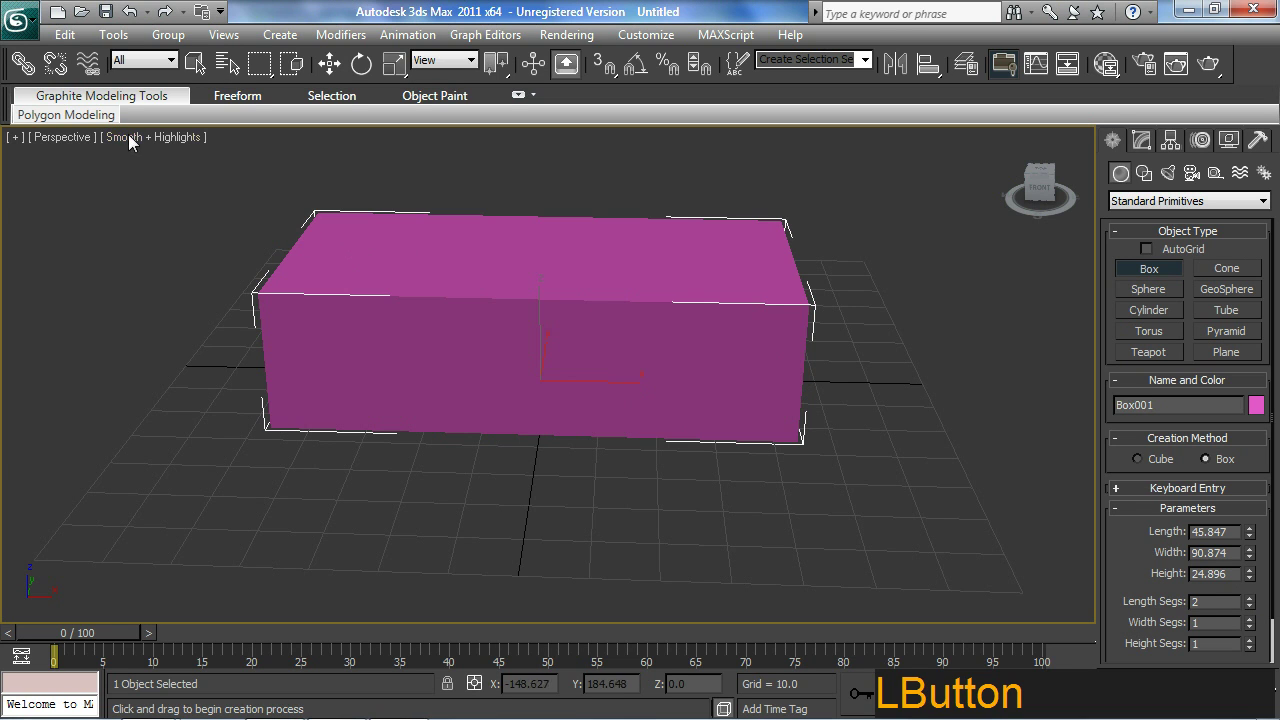
left_click(153, 148)
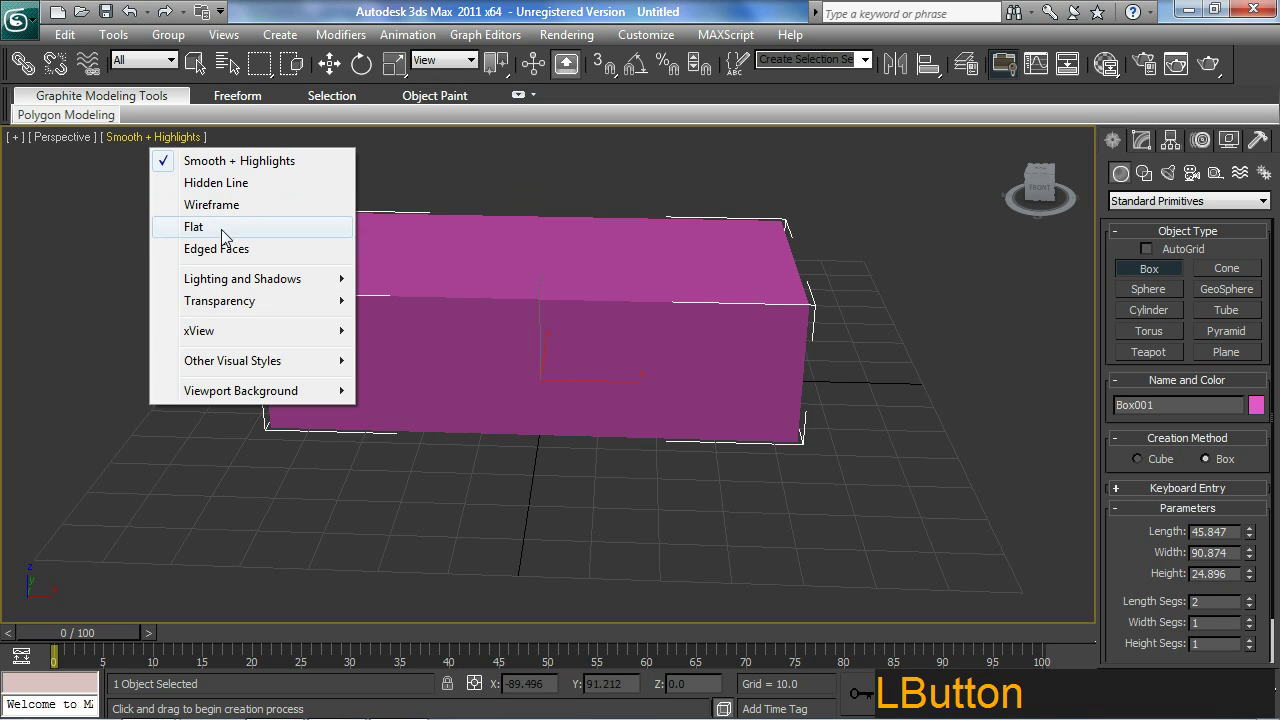
middle_click(675, 449)
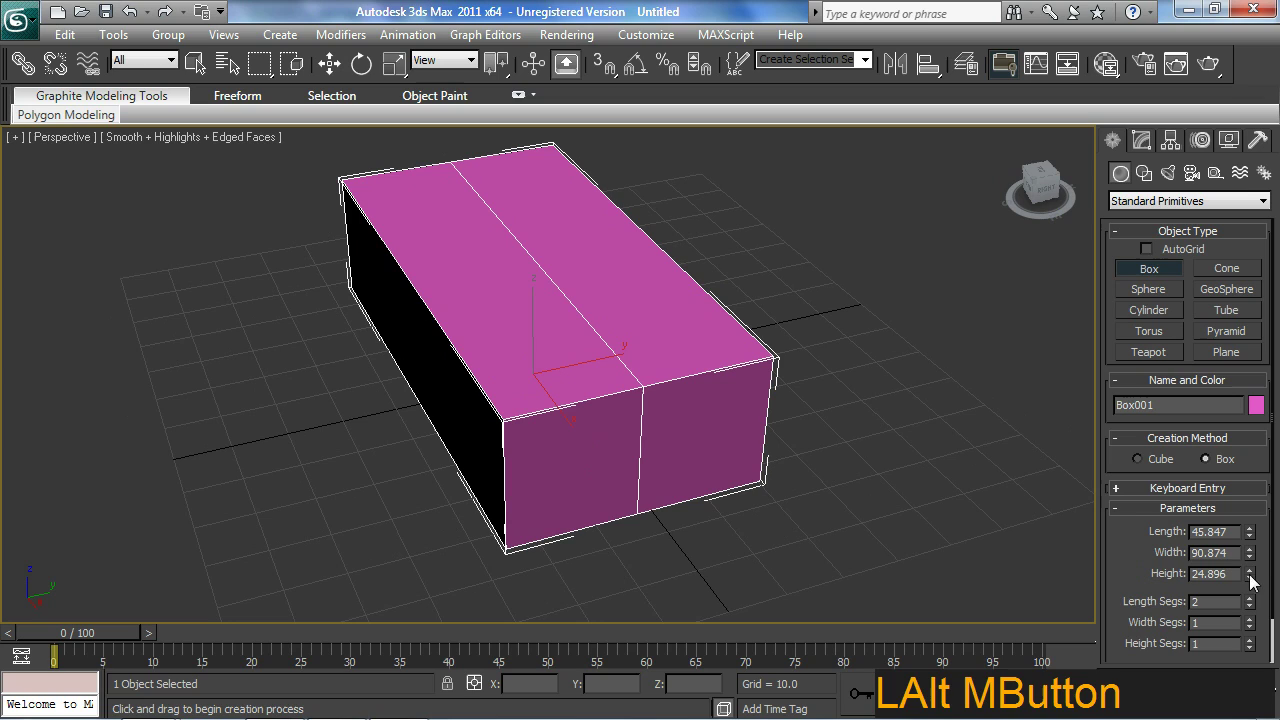
left_click(1263, 601)
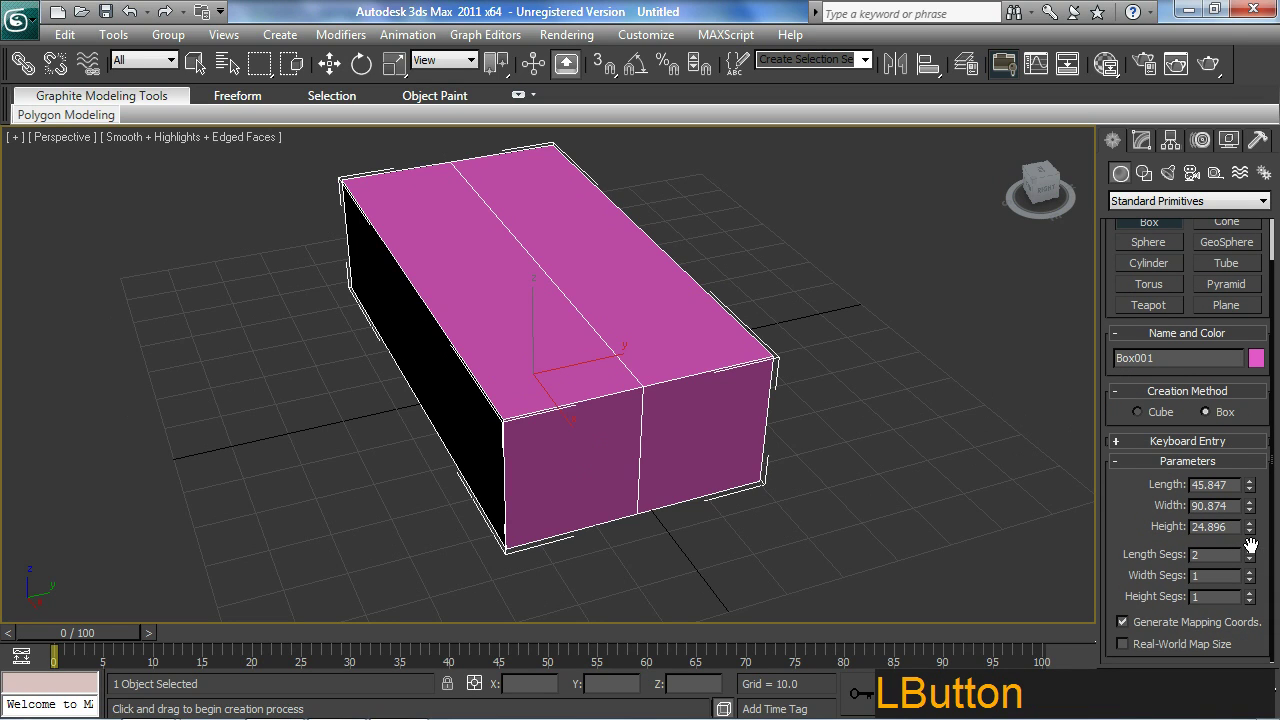
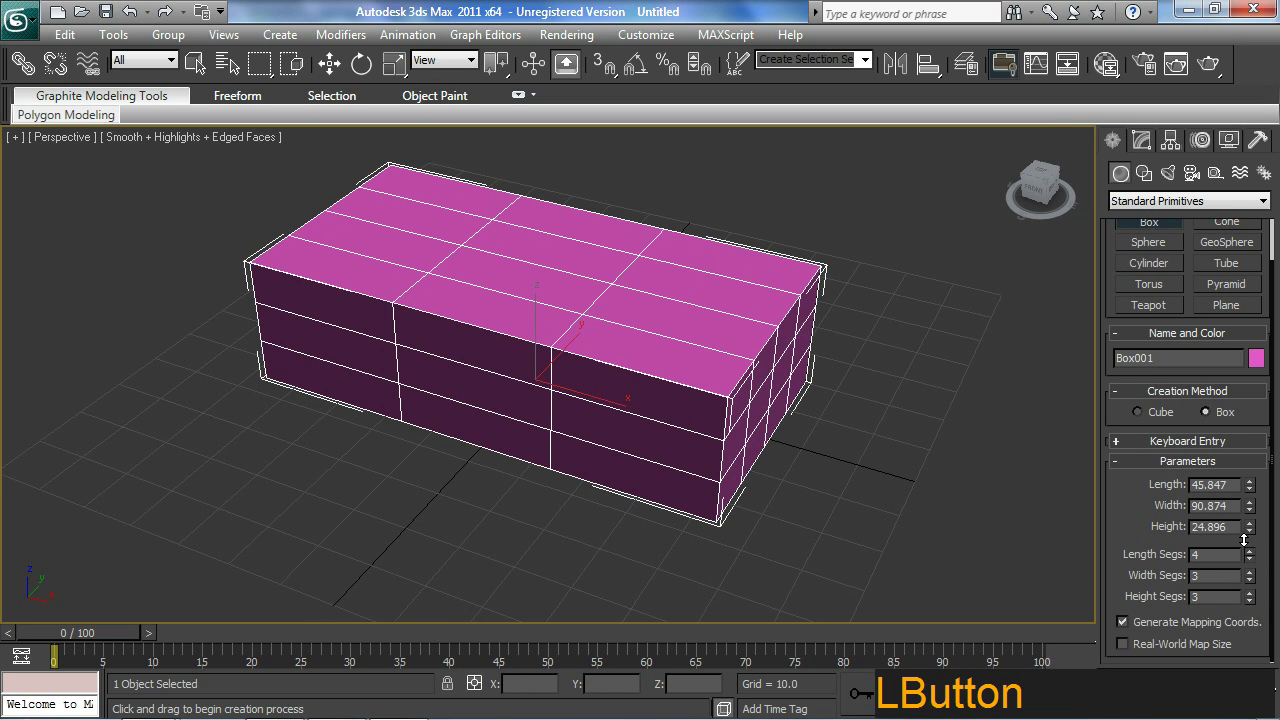
middle_click(737, 415)
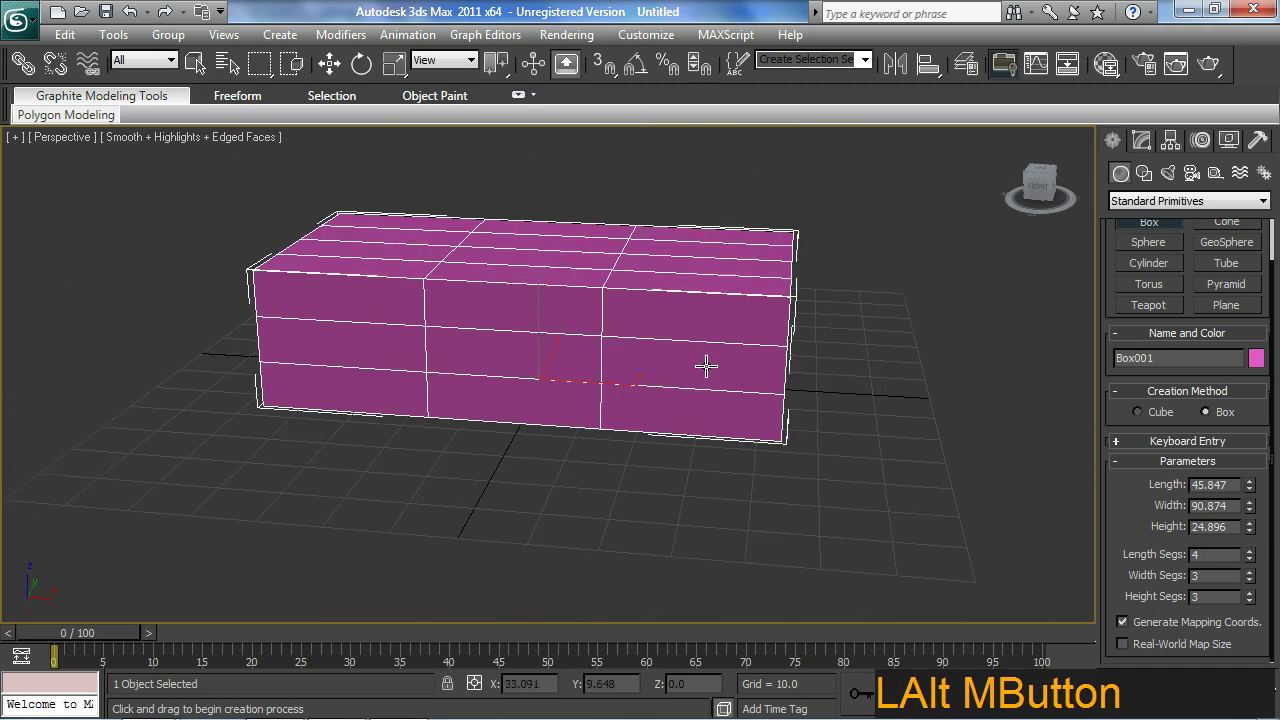
middle_click(703, 374)
middle_click(690, 421)
- End box creation and convert Box001 to an Editable Poly via the quad menu
right_click(617, 396)
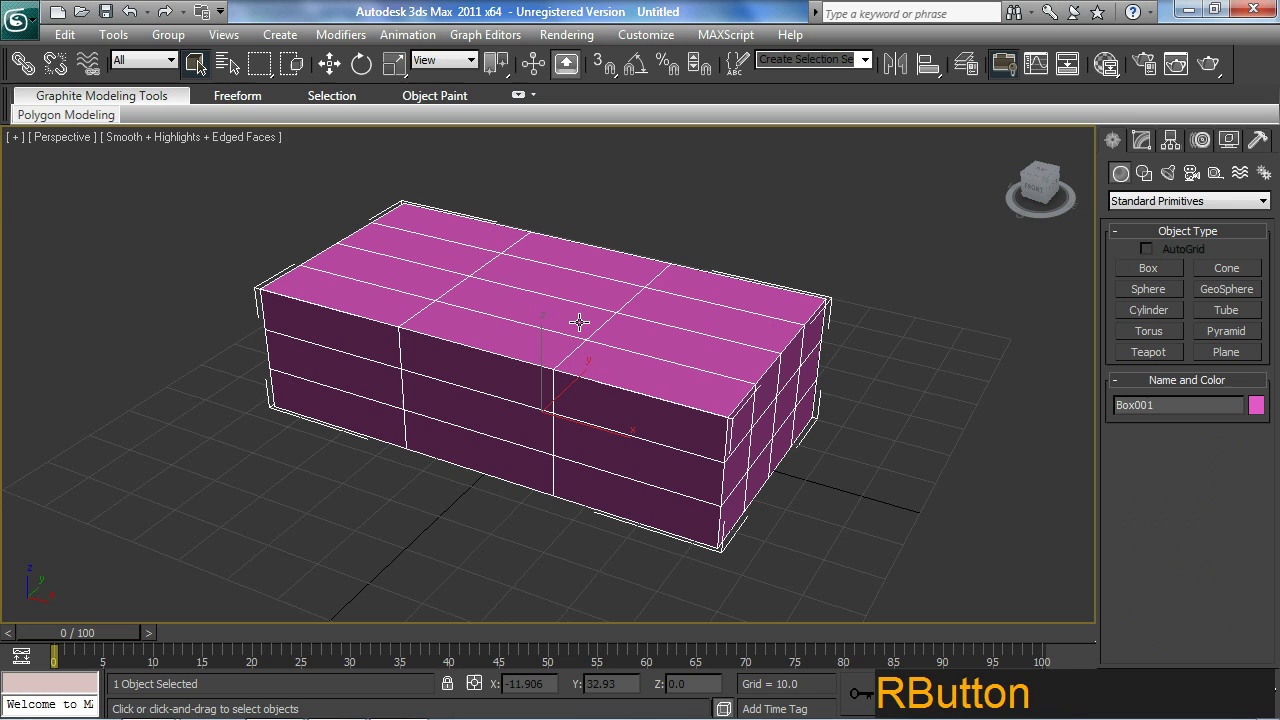
right_click(580, 331)
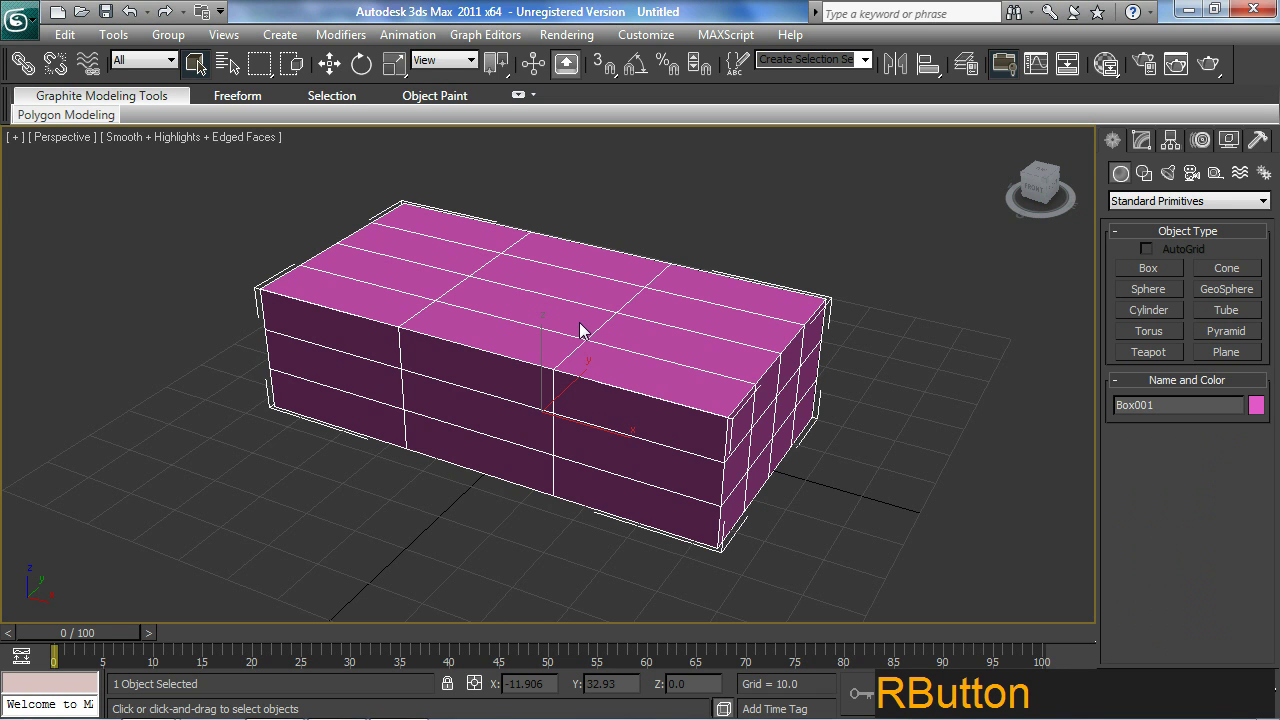
middle_click(724, 437)
right_click(615, 357)
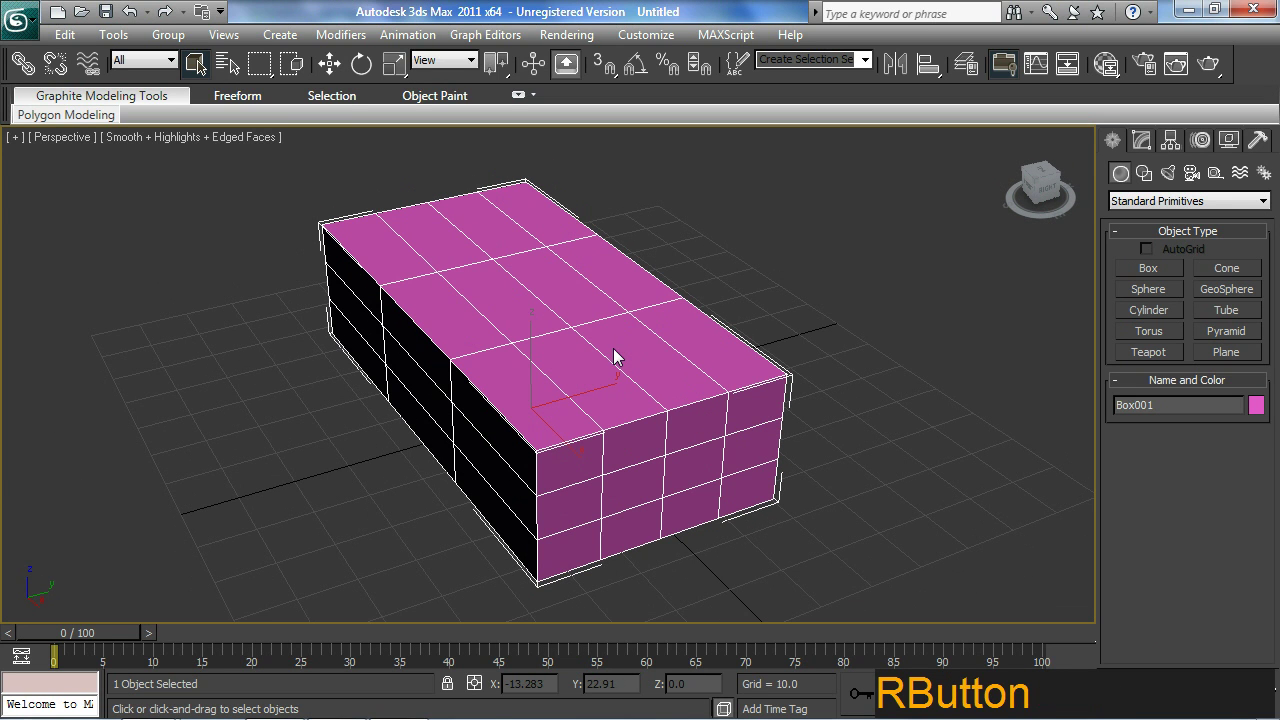
middle_click(579, 347)
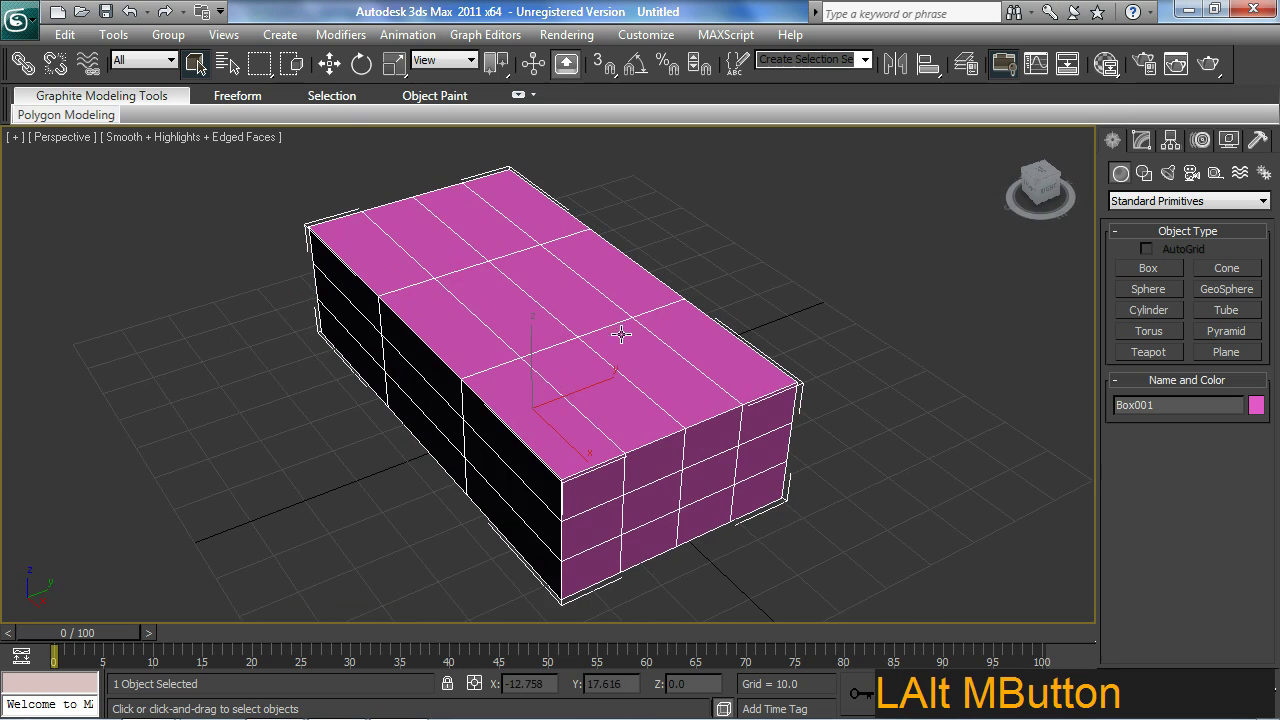
middle_click(639, 266)
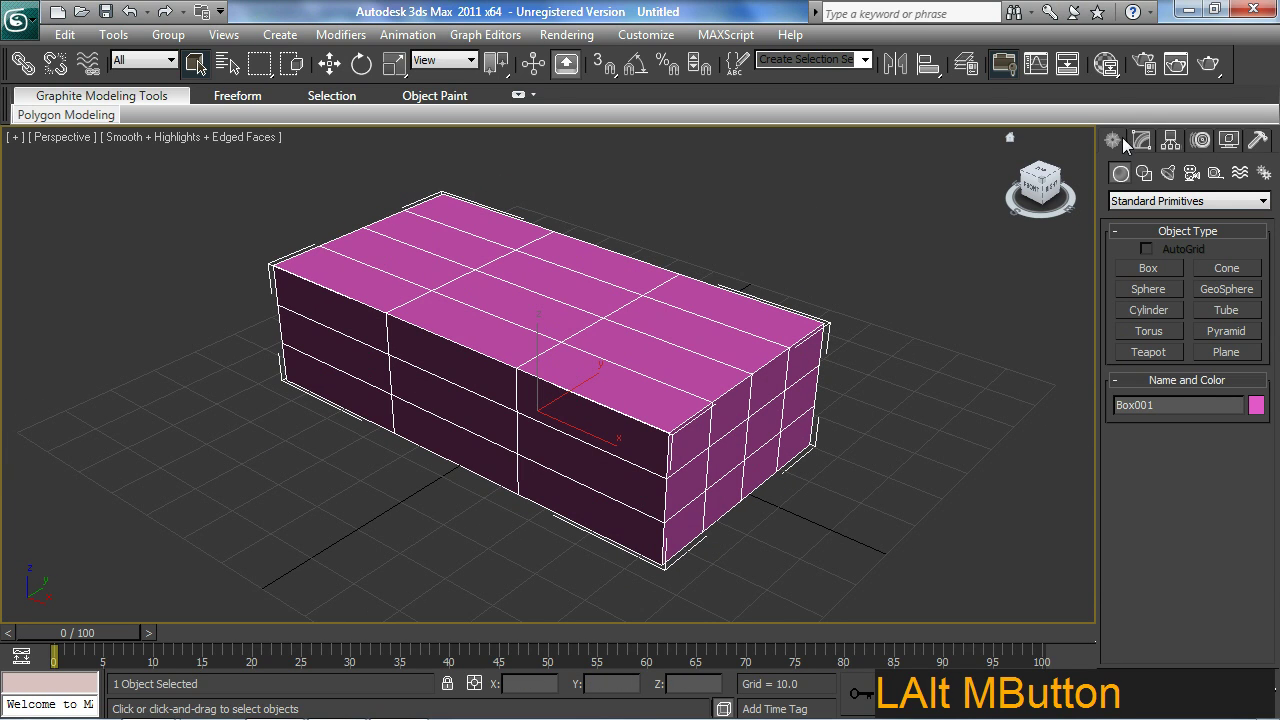
left_click(1141, 147)
right_click(1141, 225)
left_click(1174, 376)
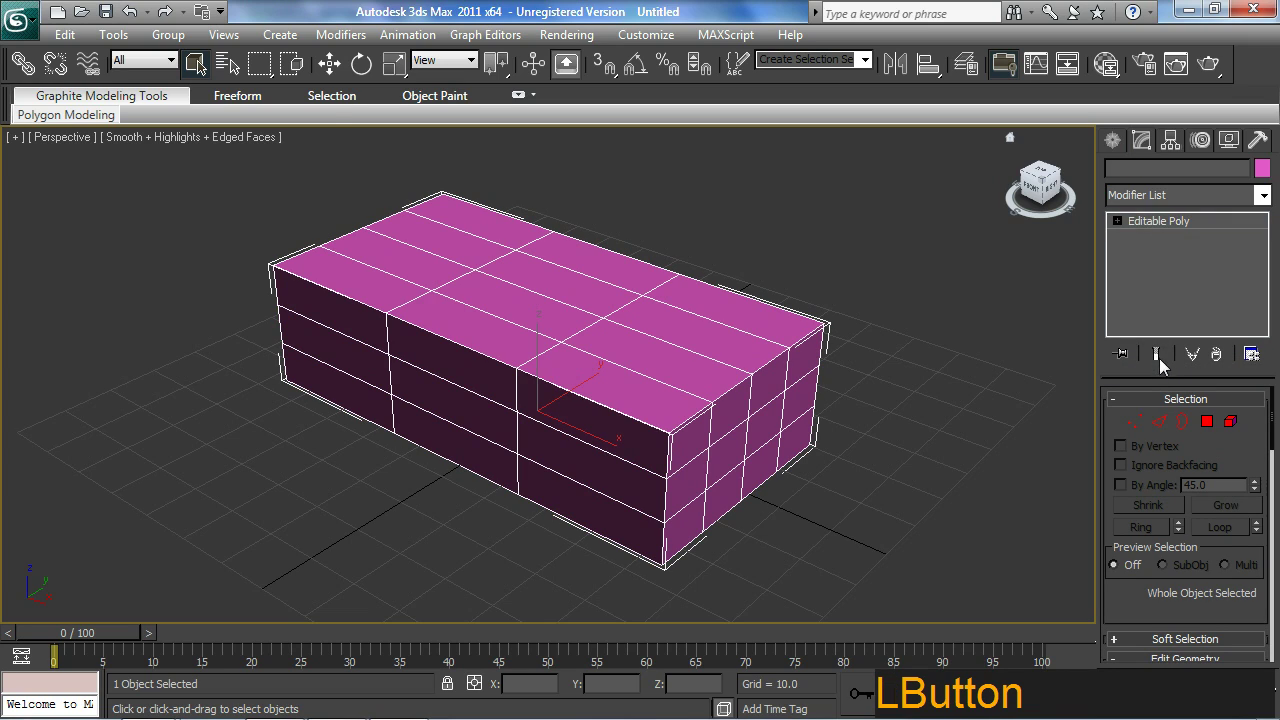
middle_click(747, 431)
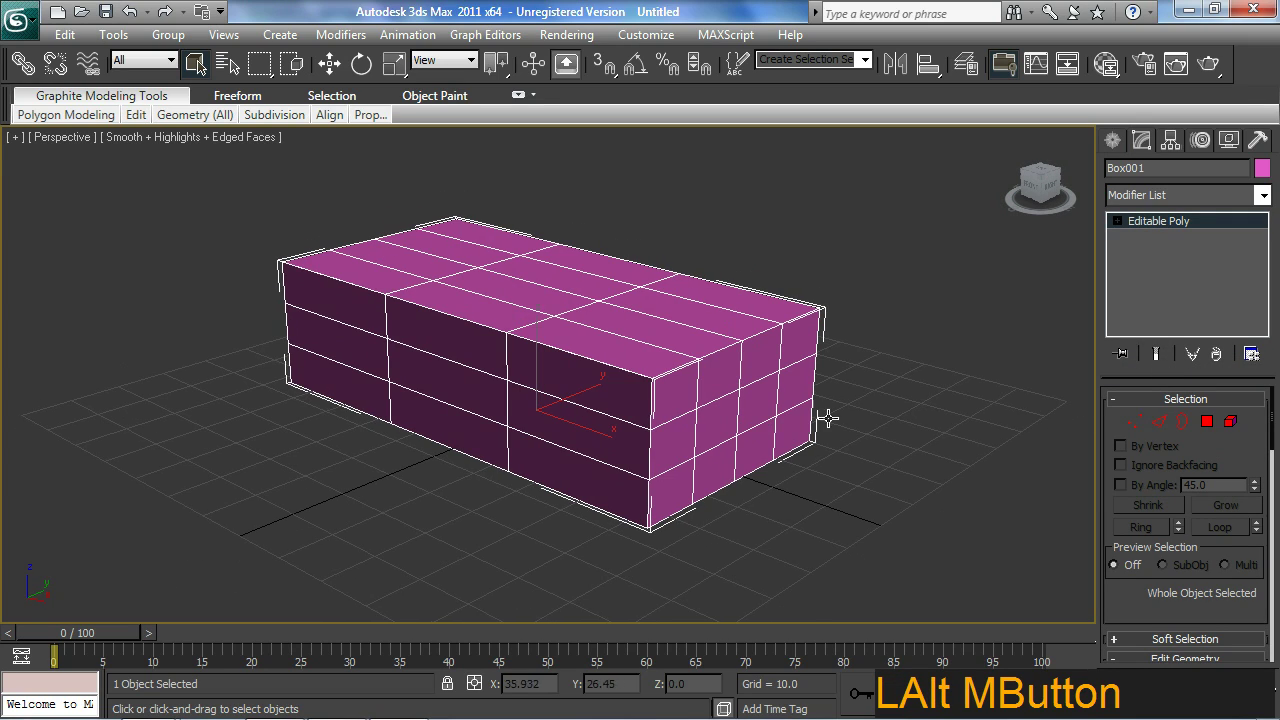
- In Vertex mode, select the corner vertices at one end and pull them inward
left_click(1145, 435)
middle_click(671, 434)
middle_click(680, 392)
middle_click(688, 443)
middle_click(700, 454)
left_click(683, 521)
middle_click(637, 486)
left_click(752, 323)
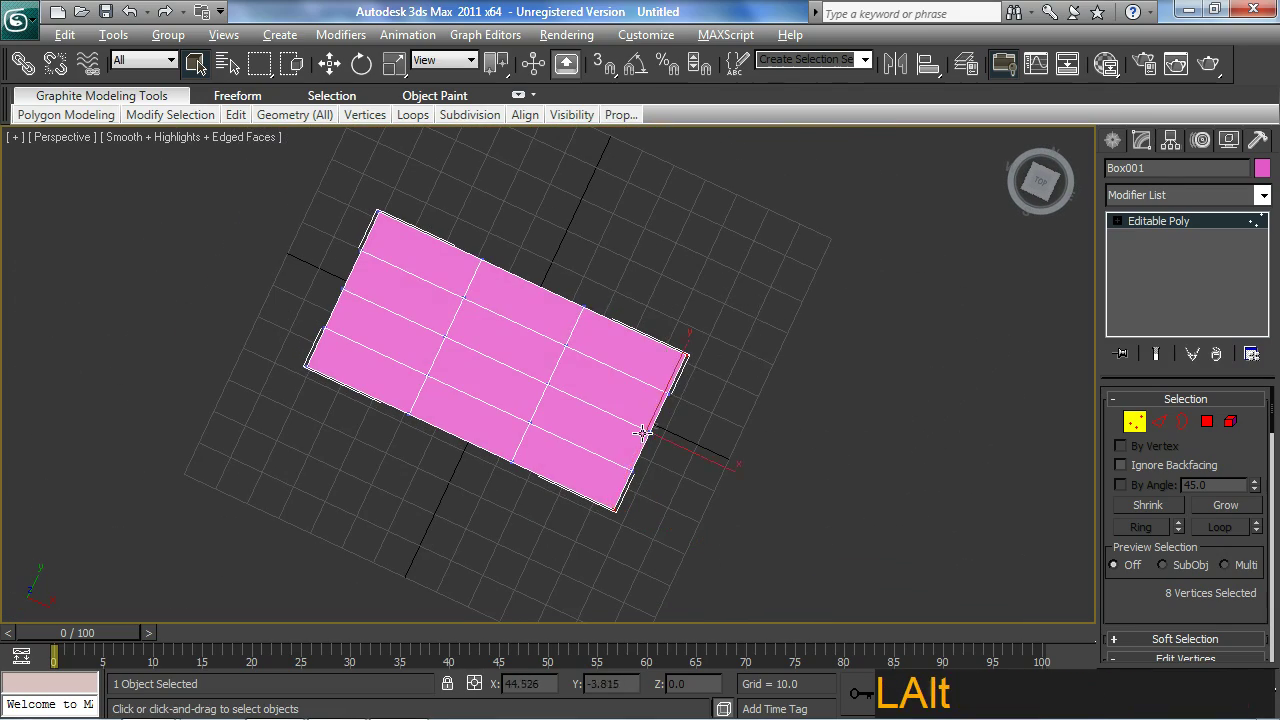
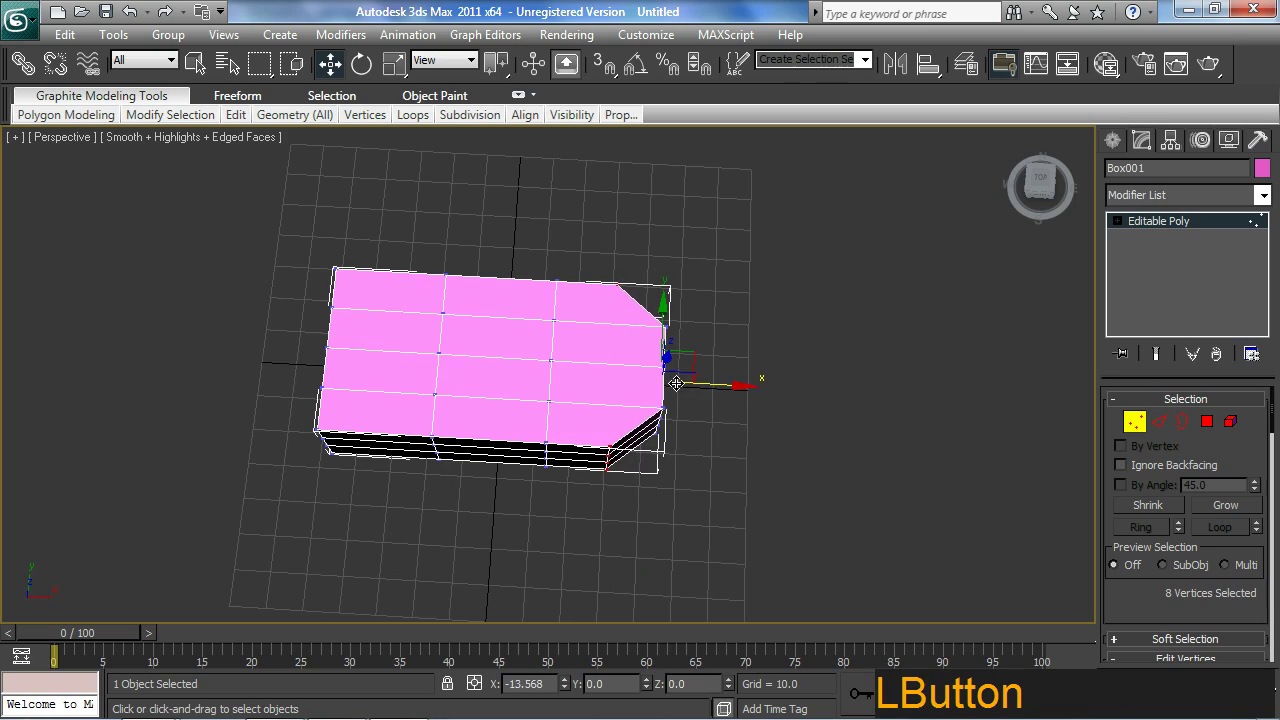
- Pull the other end's corner vertices inward for an eight-sided footprint, then view from the front
middle_click(675, 460)
middle_click(584, 481)
middle_click(559, 344)
middle_click(526, 383)
left_click(535, 301)
middle_click(629, 416)
middle_click(531, 527)
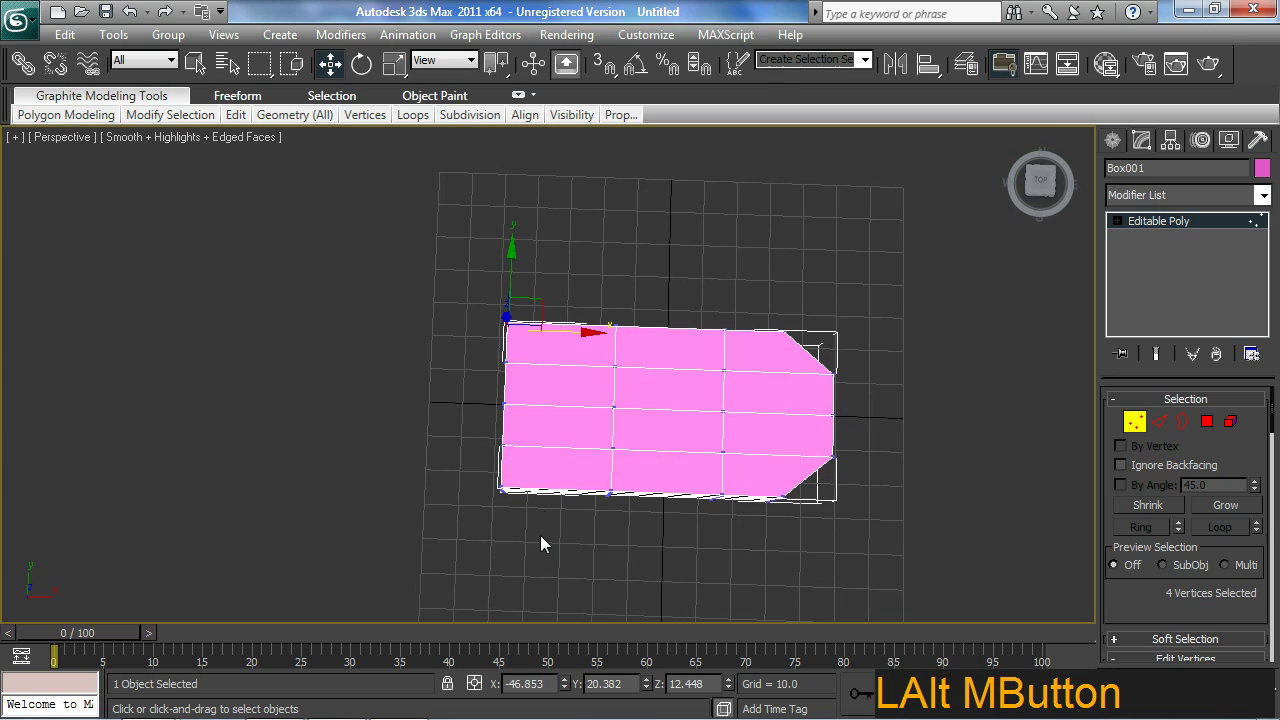
left_click(547, 539)
middle_click(582, 485)
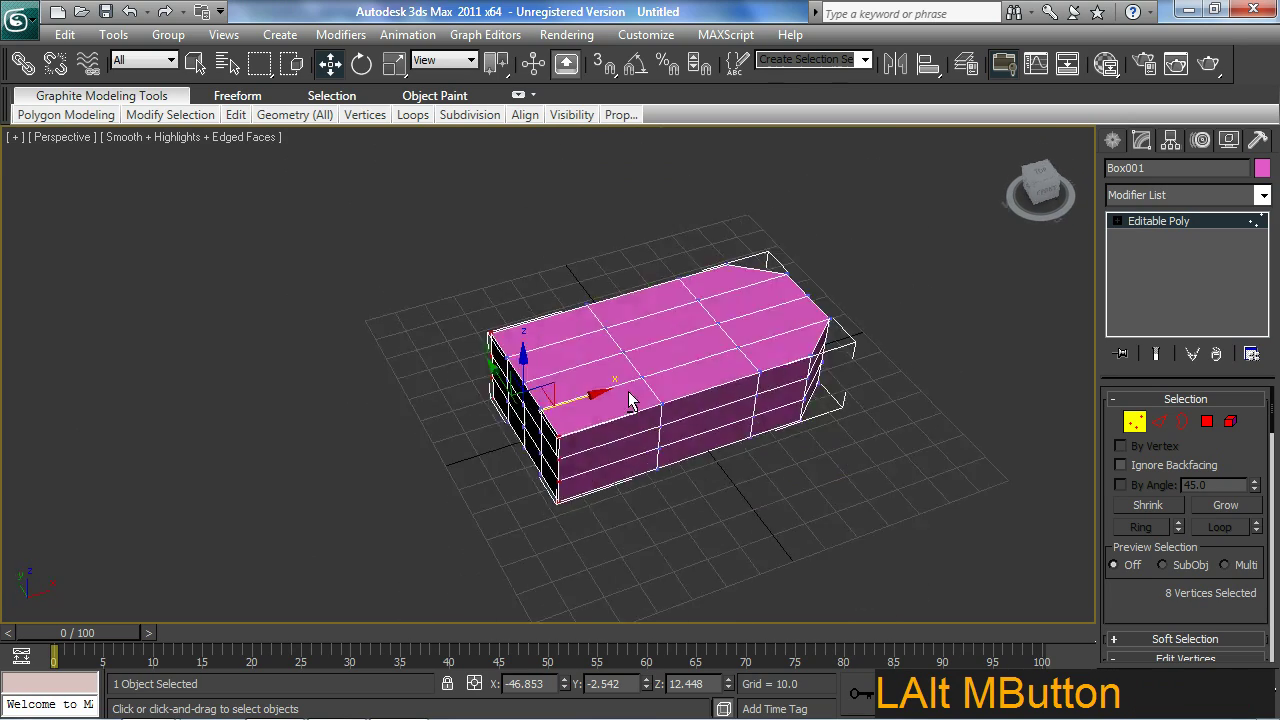
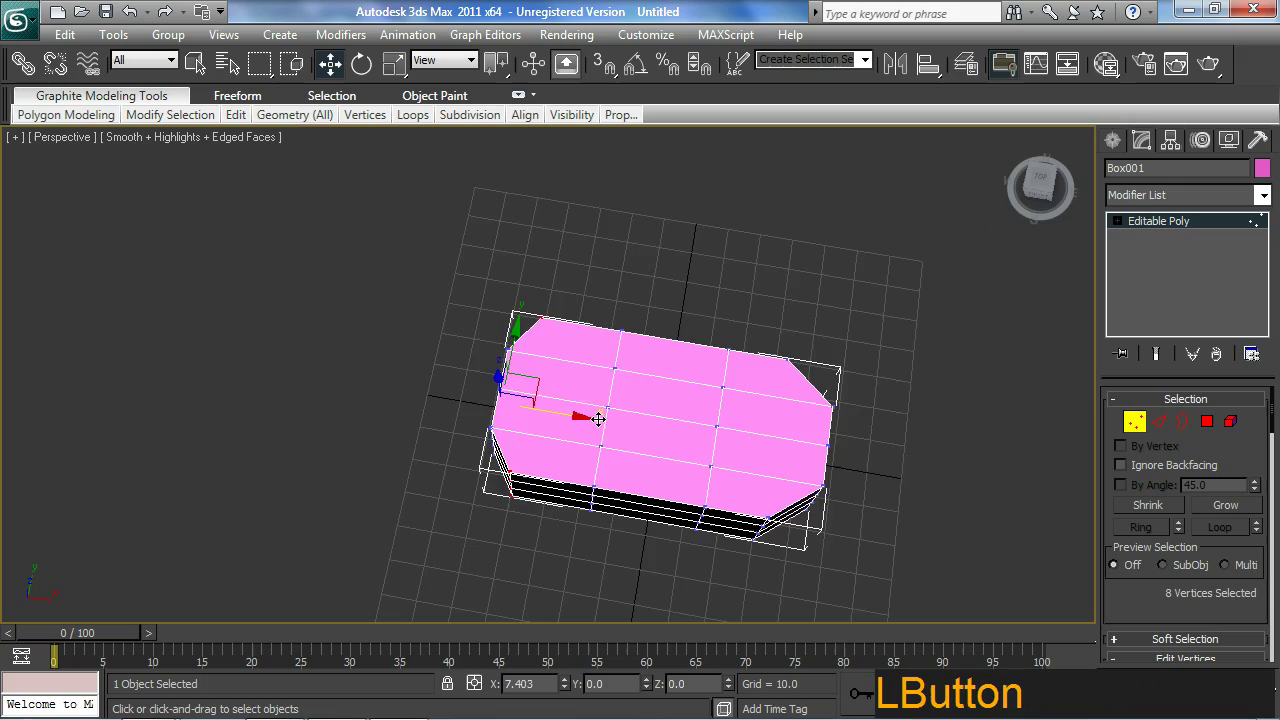
middle_click(776, 488)
middle_click(695, 409)
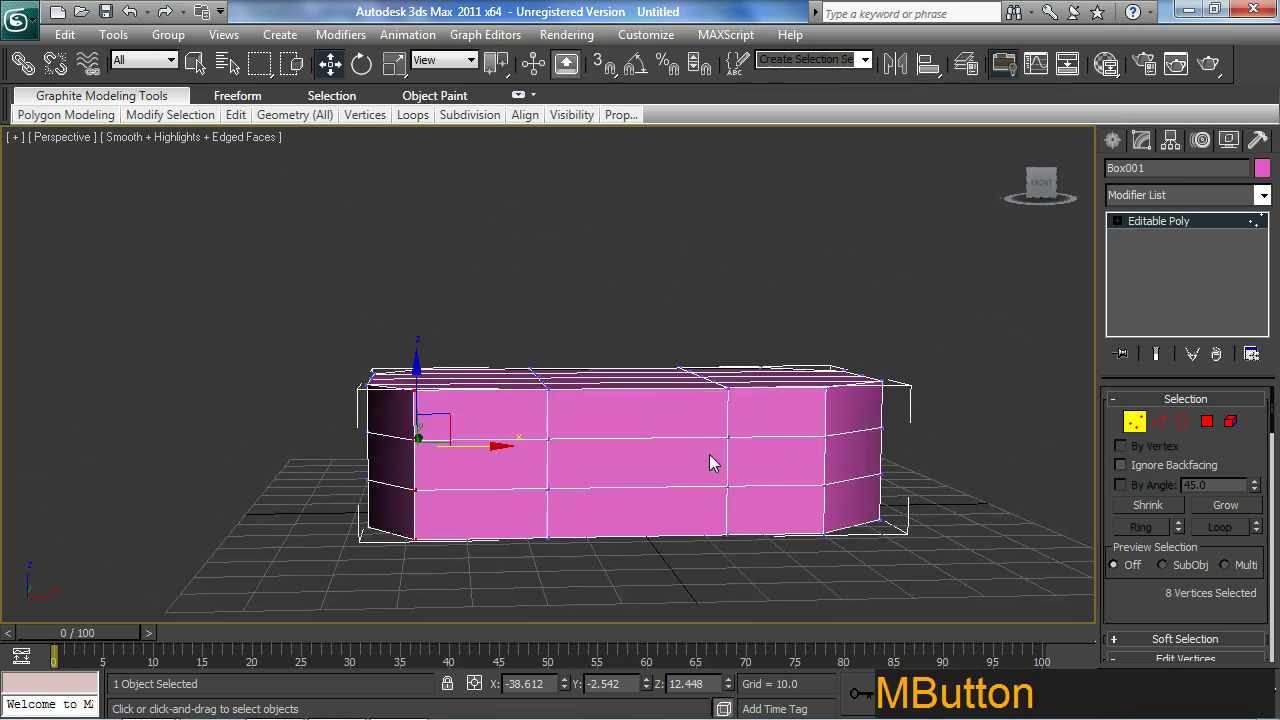
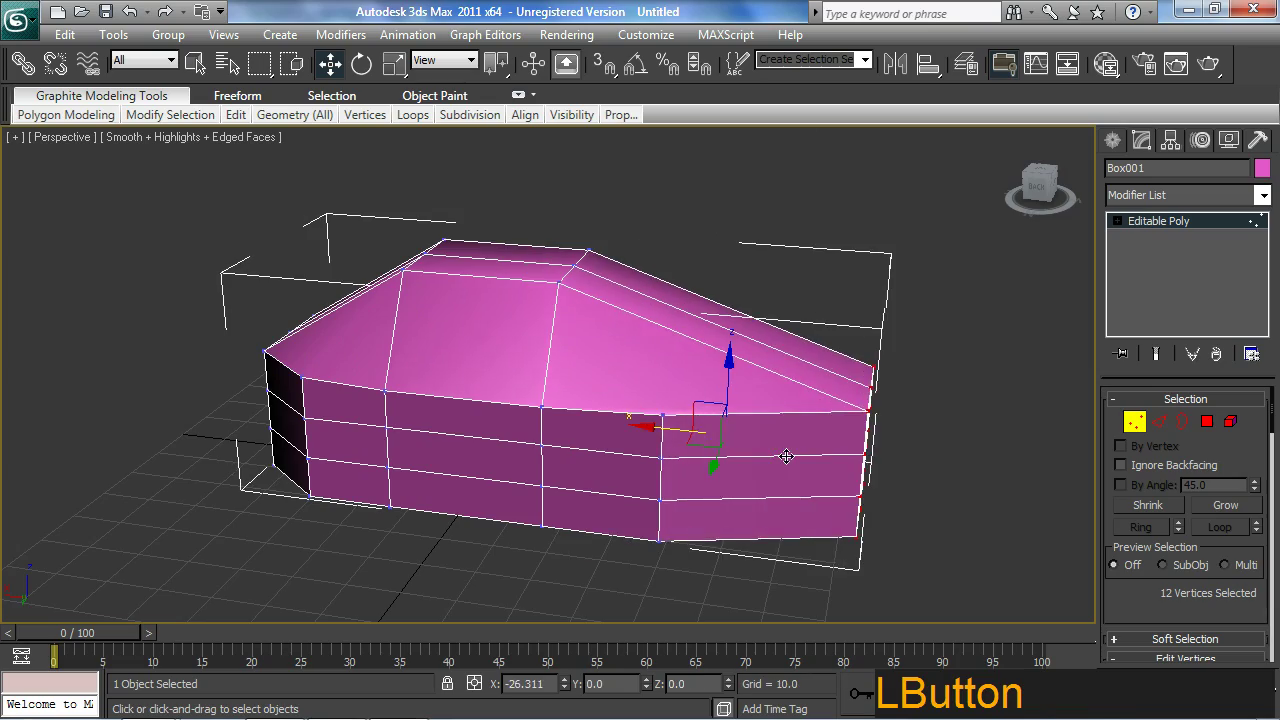
- Select the two front corner vertices and lower them so the cabin slopes toward the front
middle_click(822, 440)
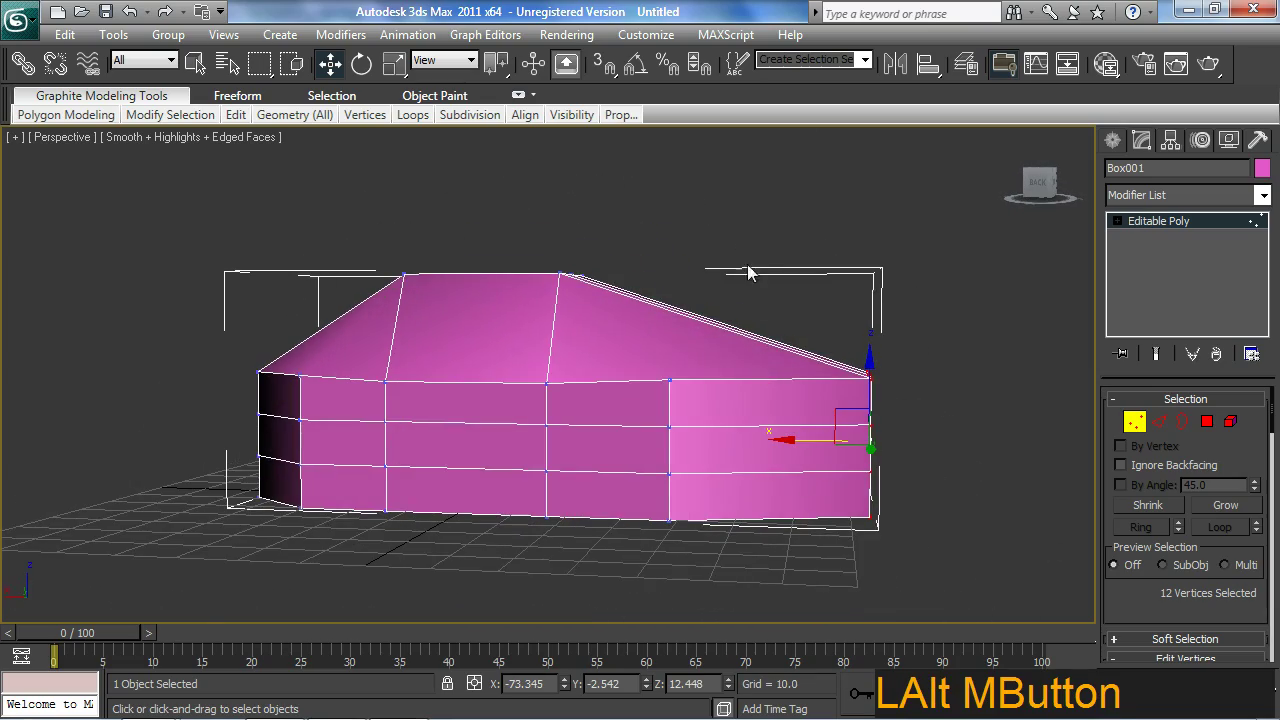
left_click(724, 303)
middle_click(756, 432)
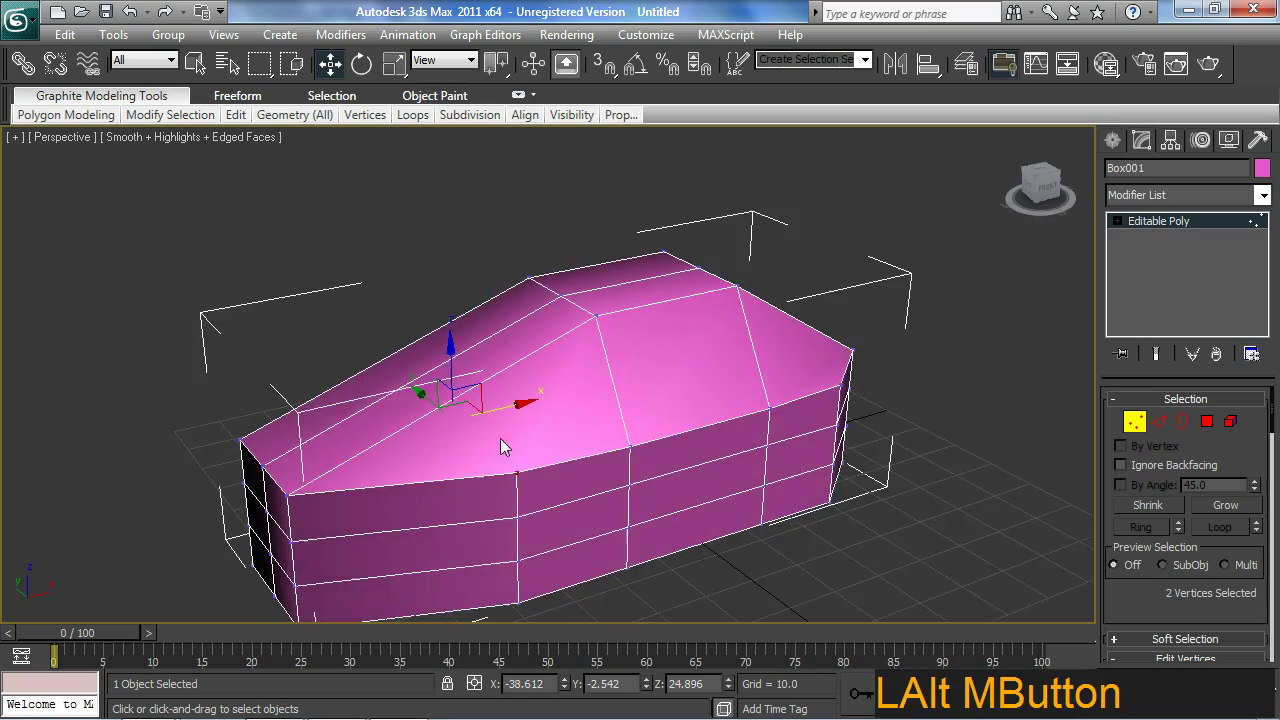
middle_click(525, 477)
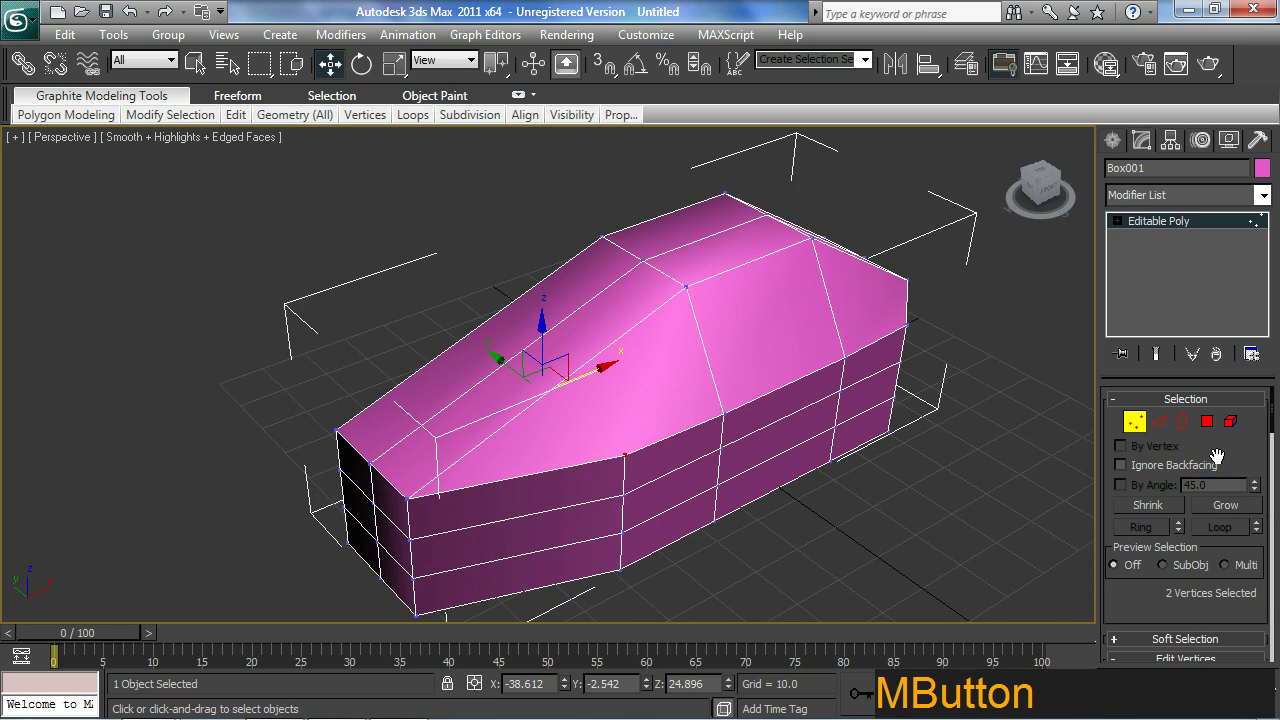
- Bring the Edit Vertices tools into reach while the two hood vertices stay selected
left_click(1223, 435)
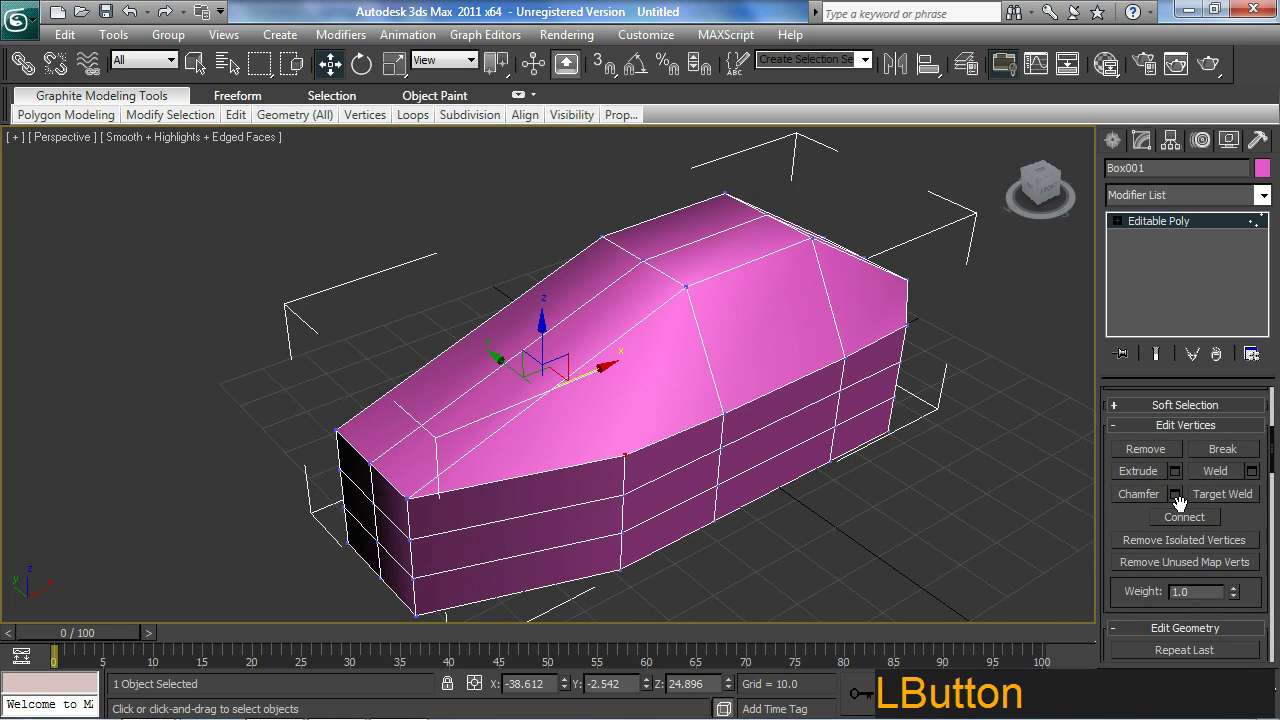
middle_click(807, 455)
left_click(1250, 508)
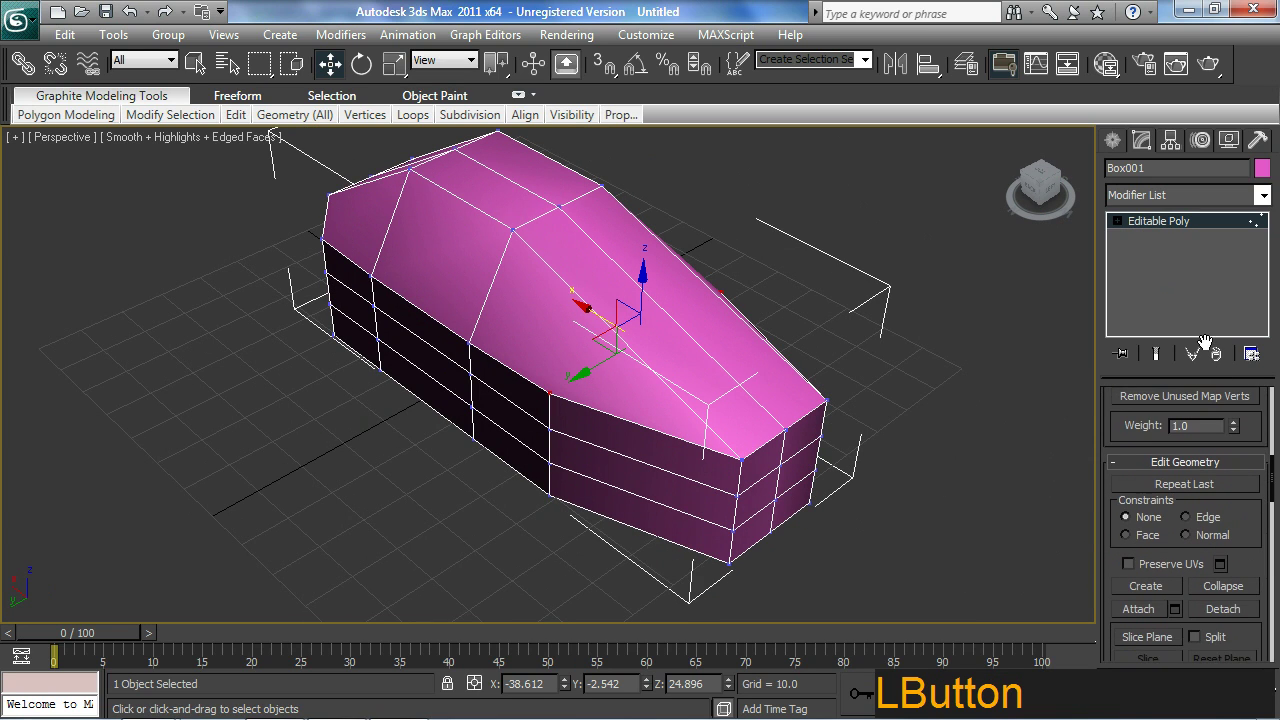
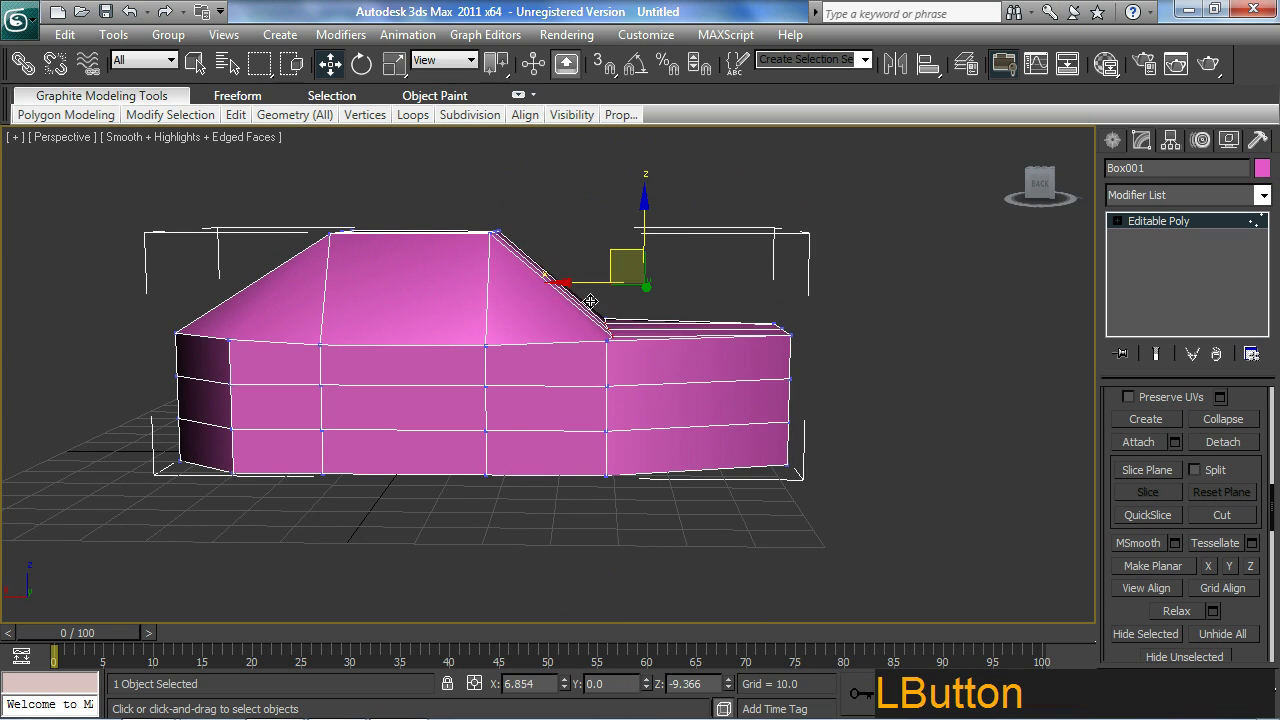
- Move the bottom corner vertex of the nose down and back into a bevelled front
middle_click(829, 416)
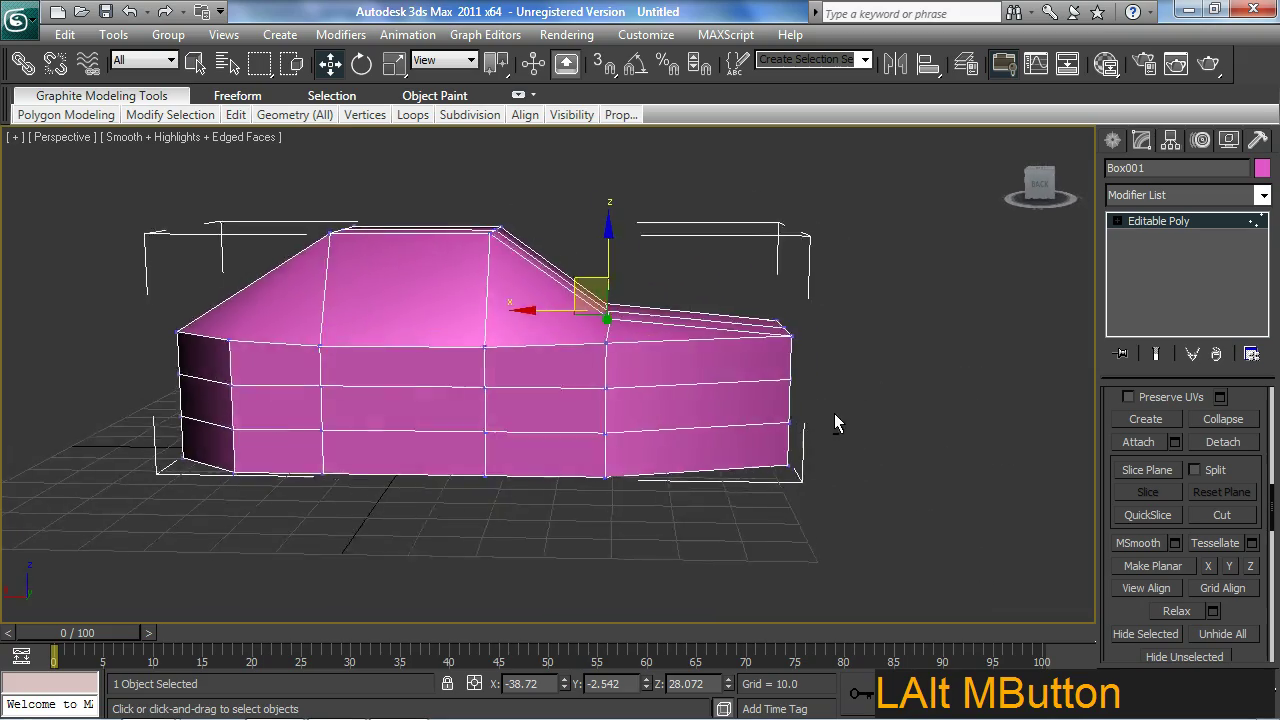
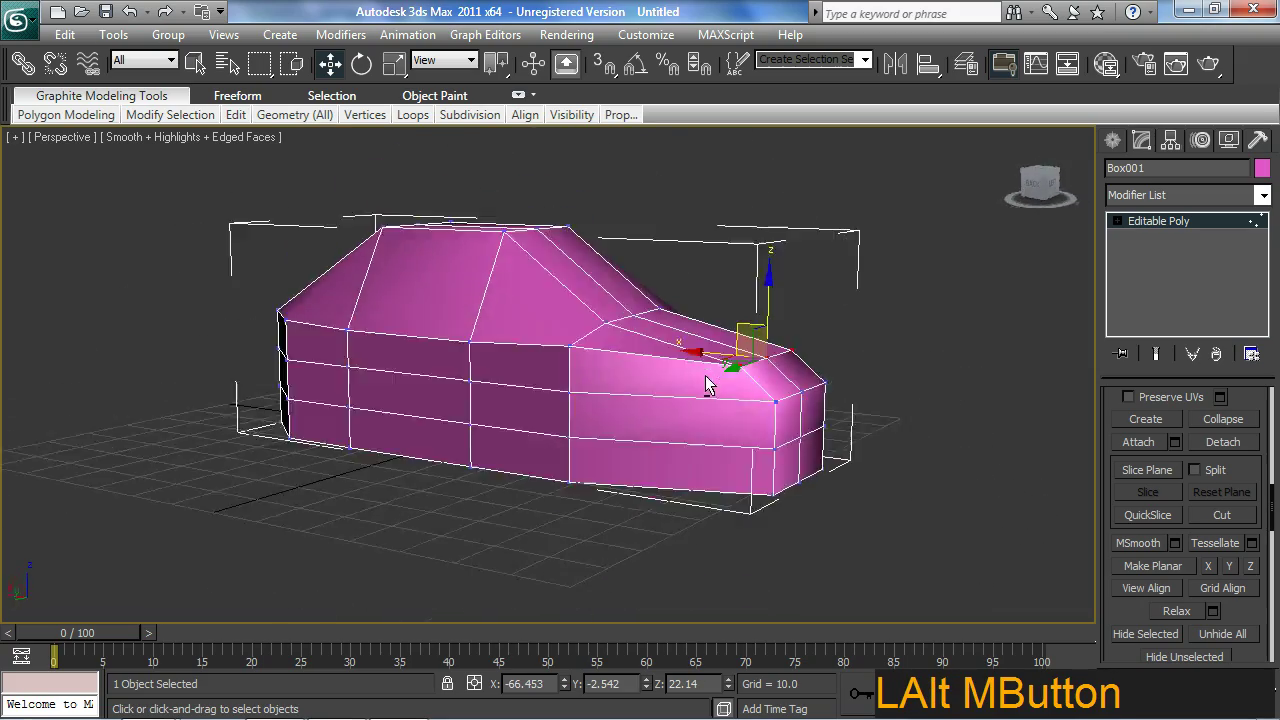
left_click(821, 445)
middle_click(756, 485)
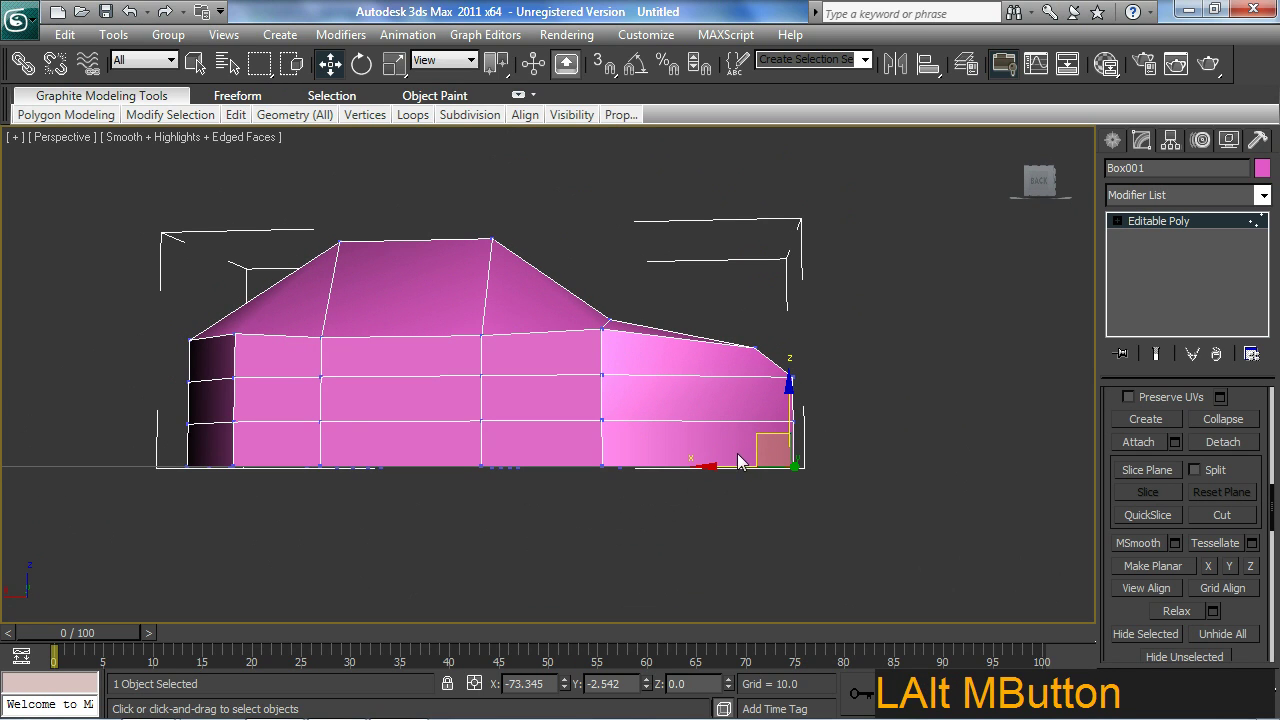
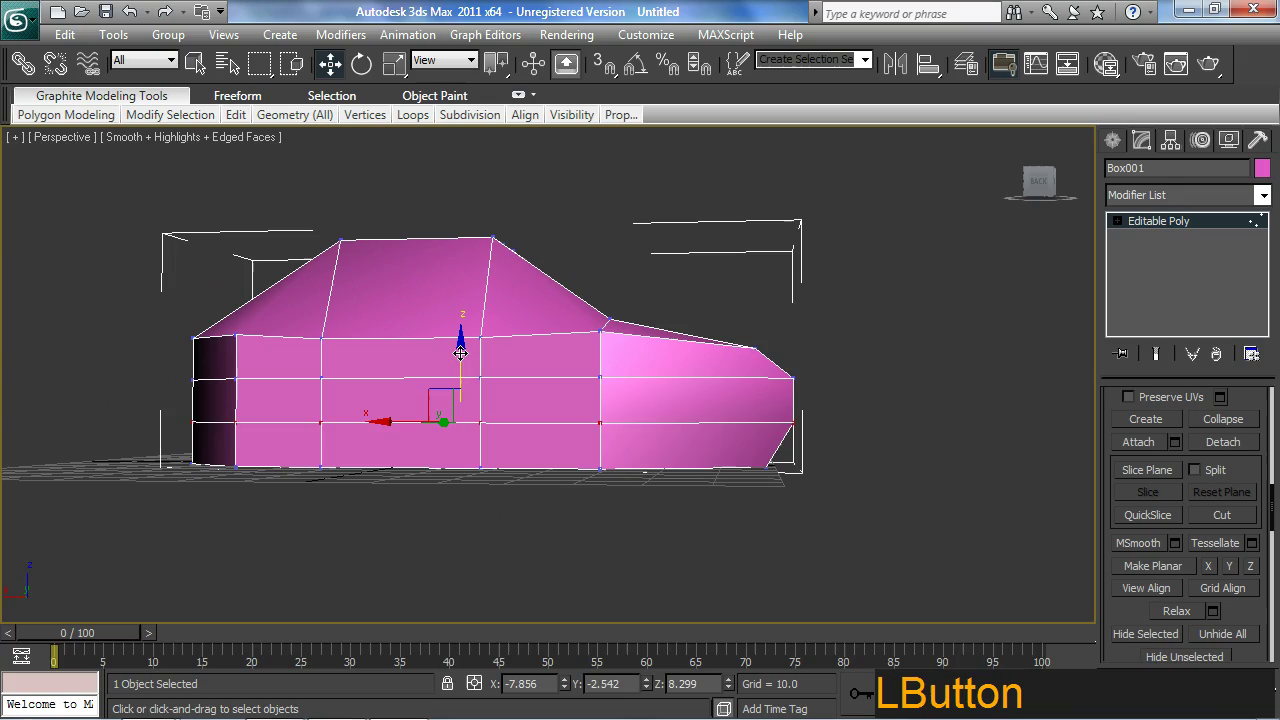
- Start a Cut across the top faces from a front-corner vertex
middle_click(492, 439)
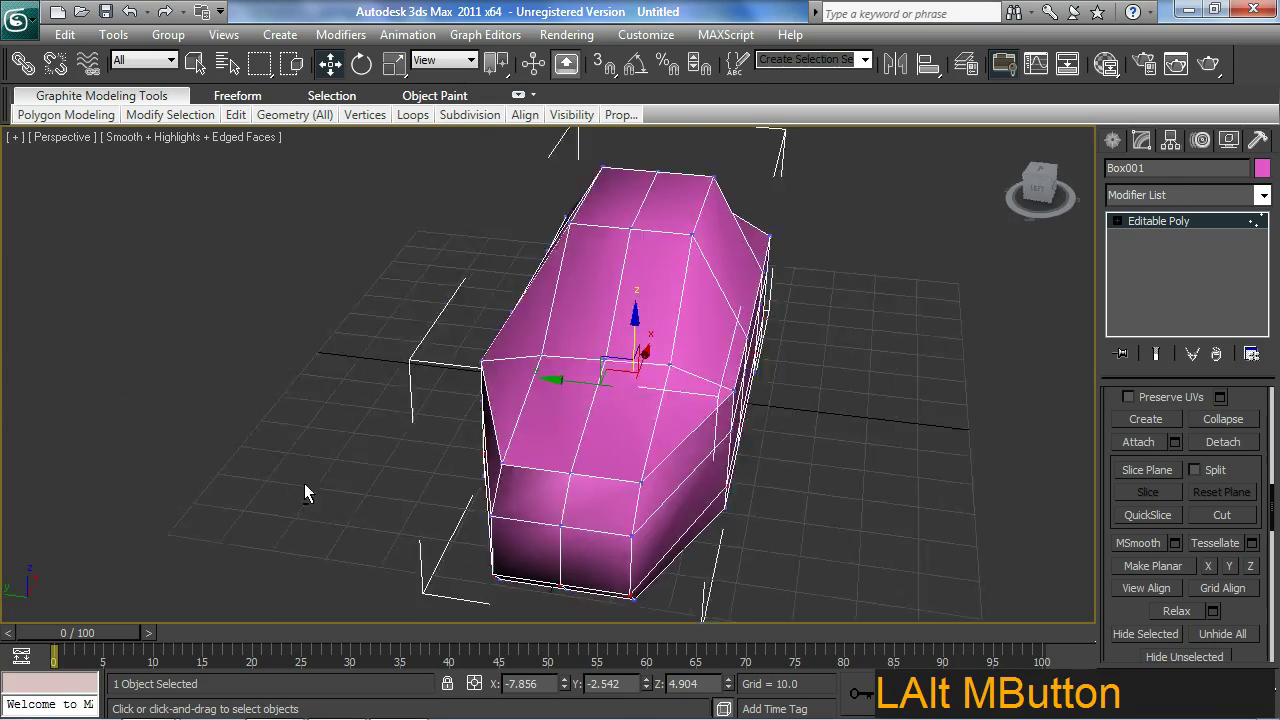
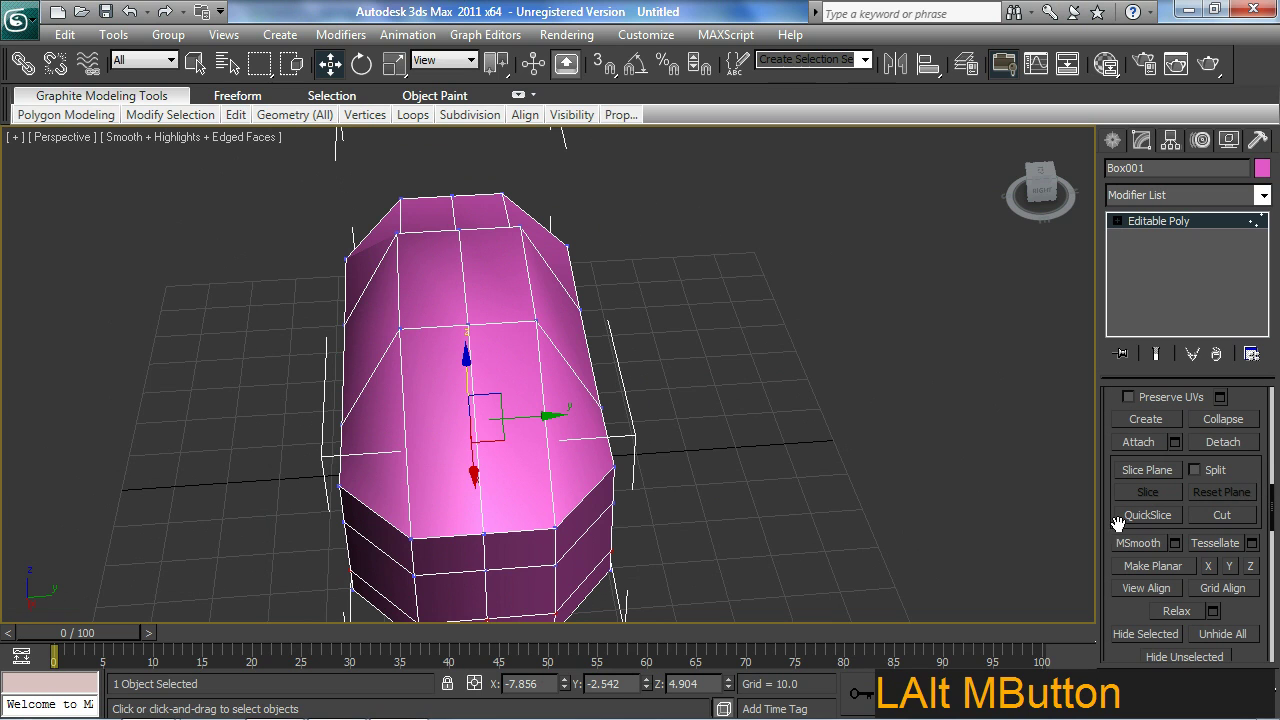
left_click(1203, 519)
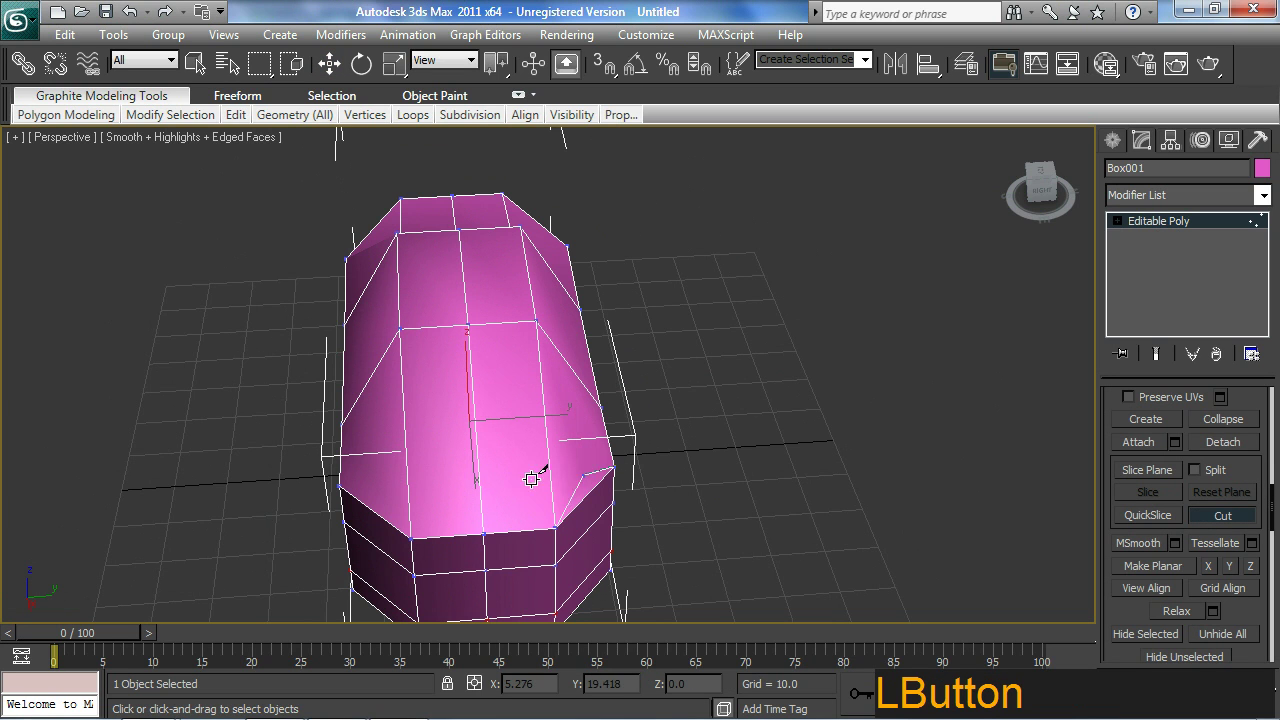
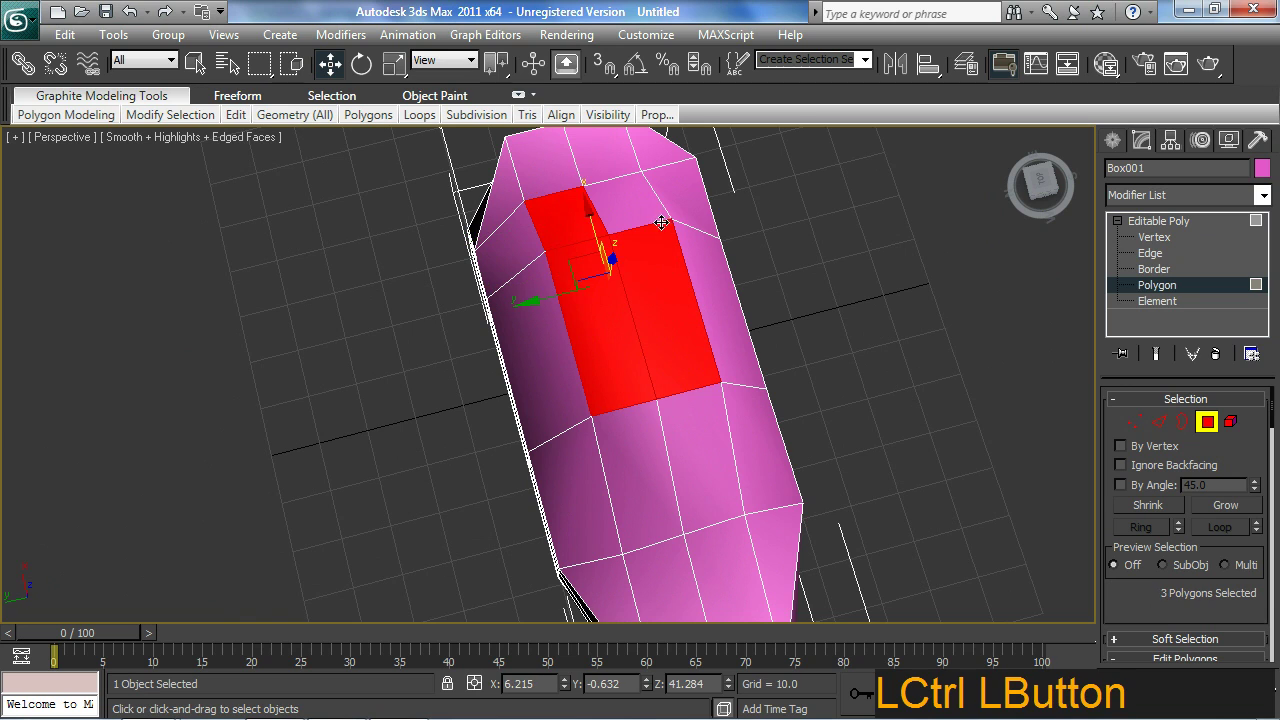
- Uniformly scale the six selected roof polygons inward to narrow the cabin
key("r")
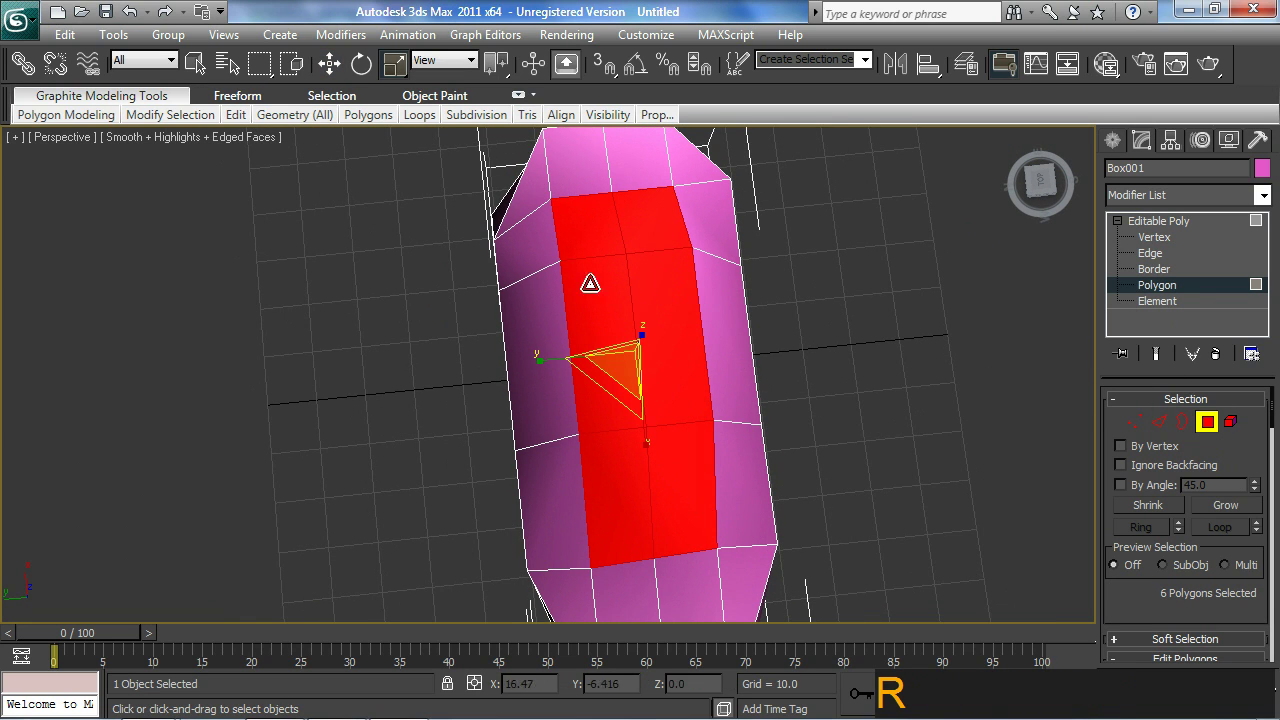
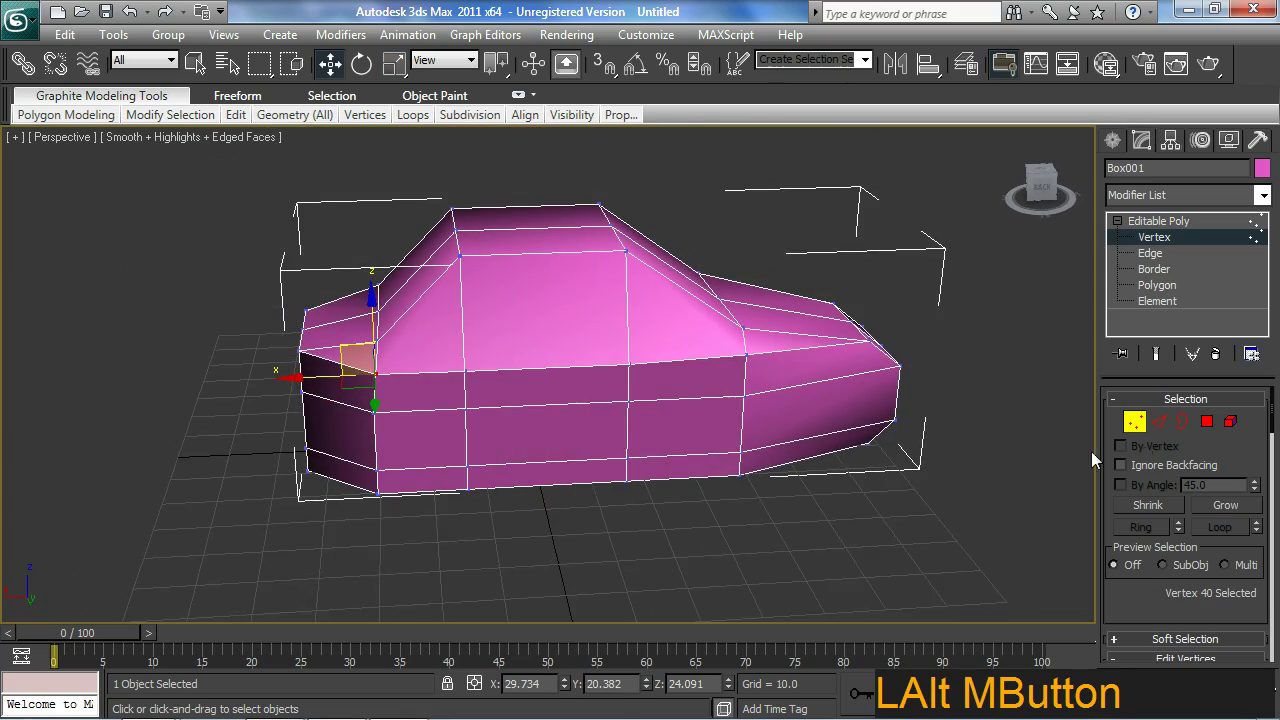
- Adjust the rear cabin vertex to square off the boxy roof above the body
left_click(1236, 615)
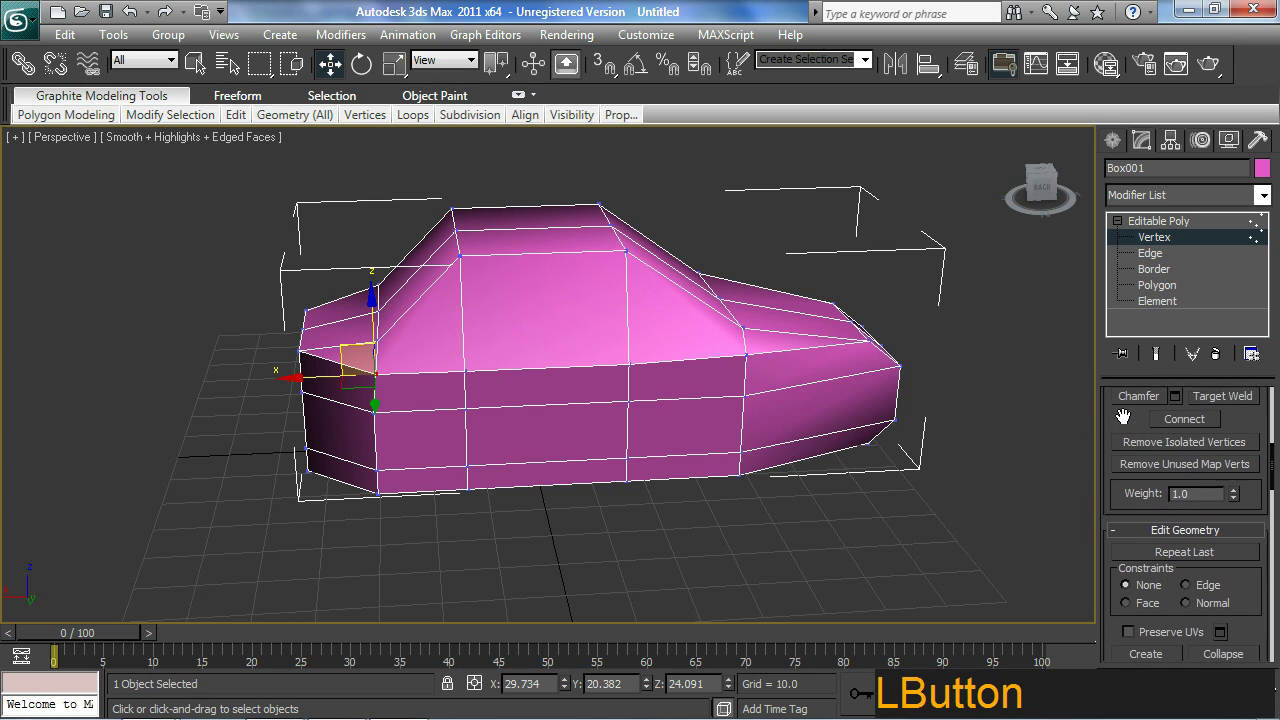
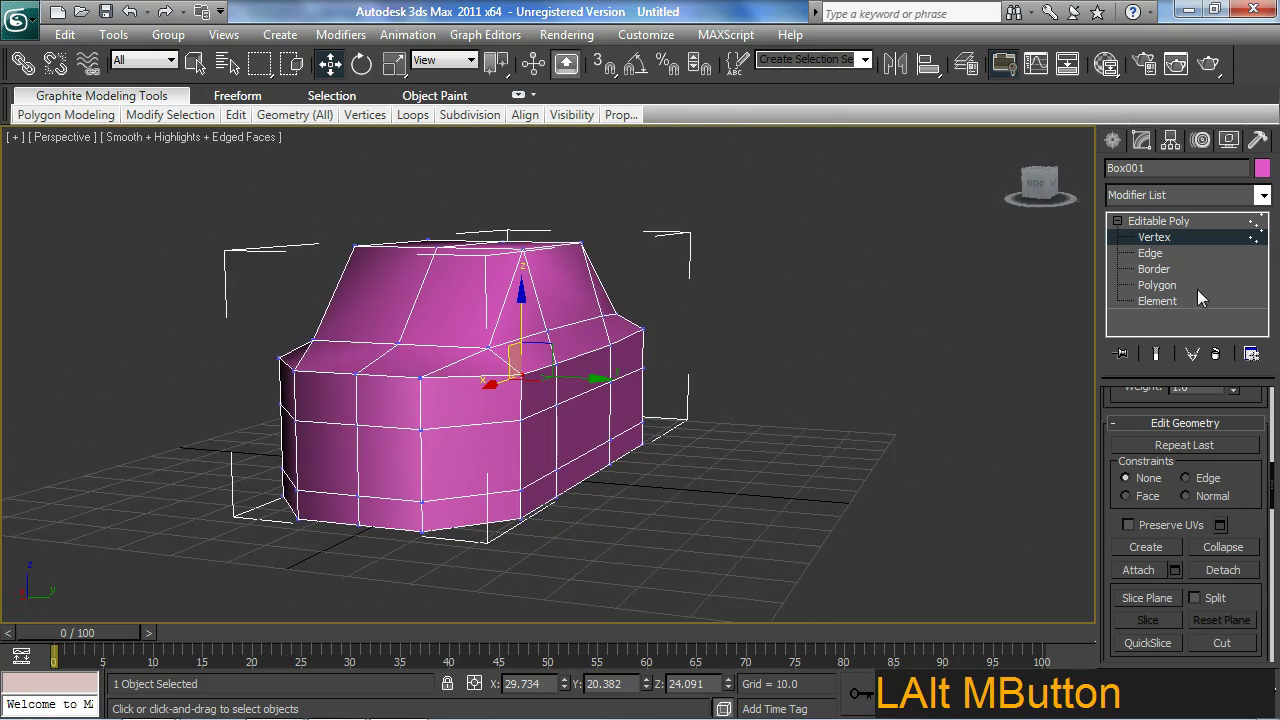
- Select the edge loop around the cabin base and inspect the hood from the front
left_click(1150, 262)
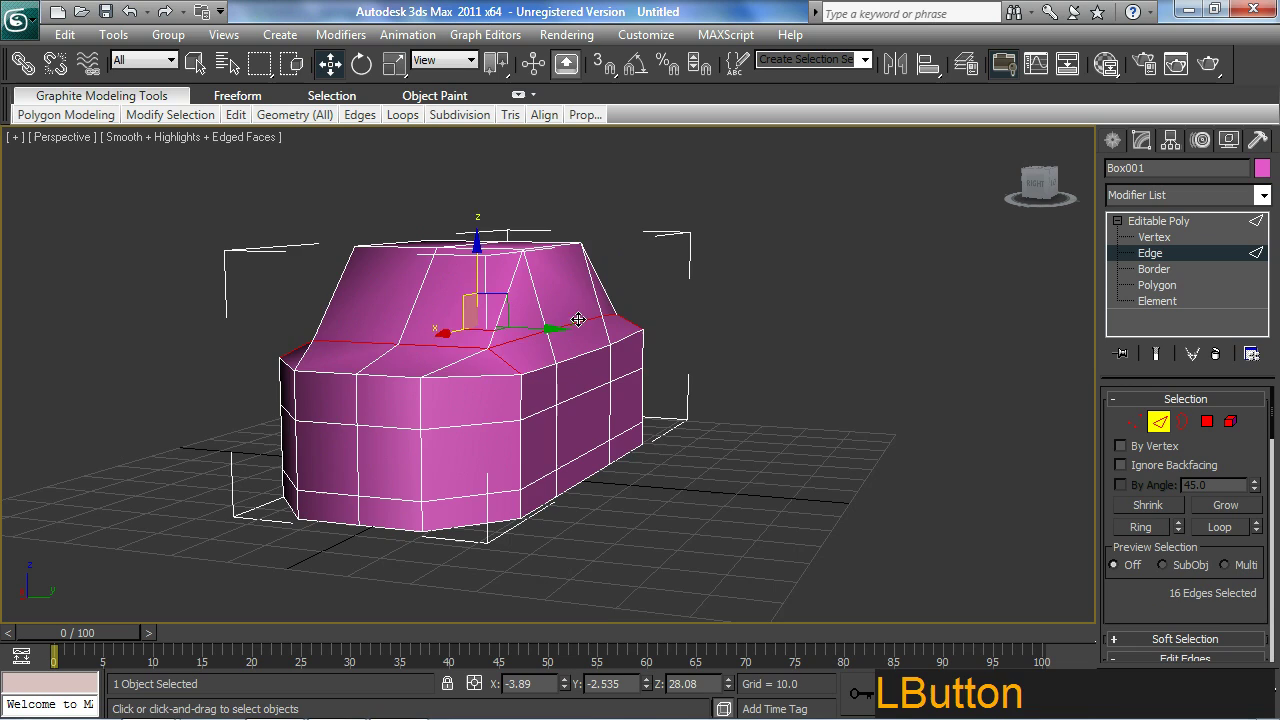
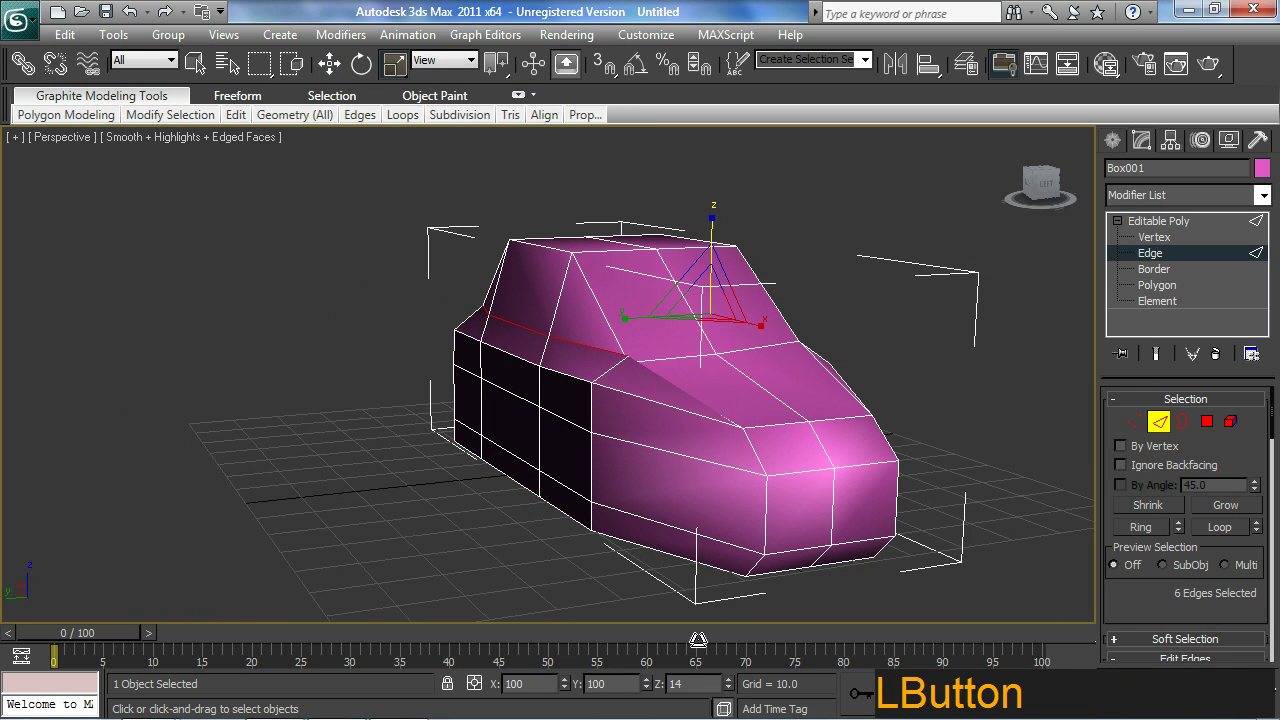
middle_click(666, 559)
middle_click(718, 416)
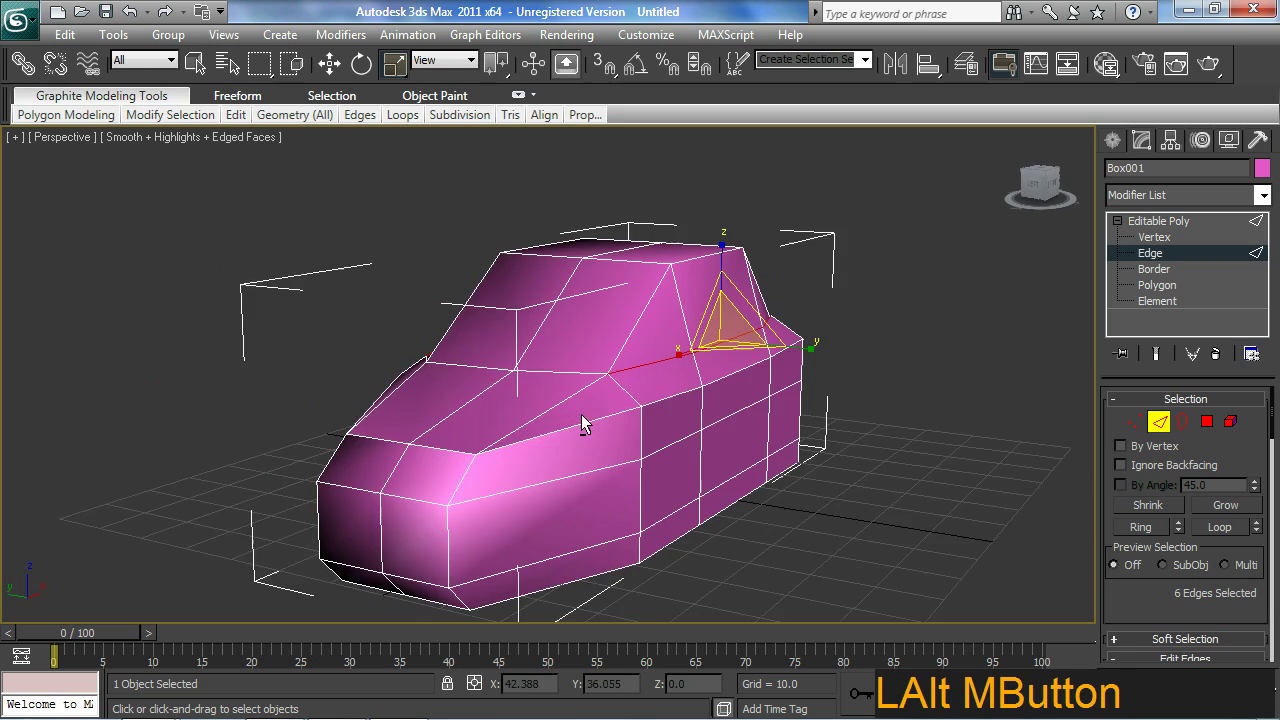
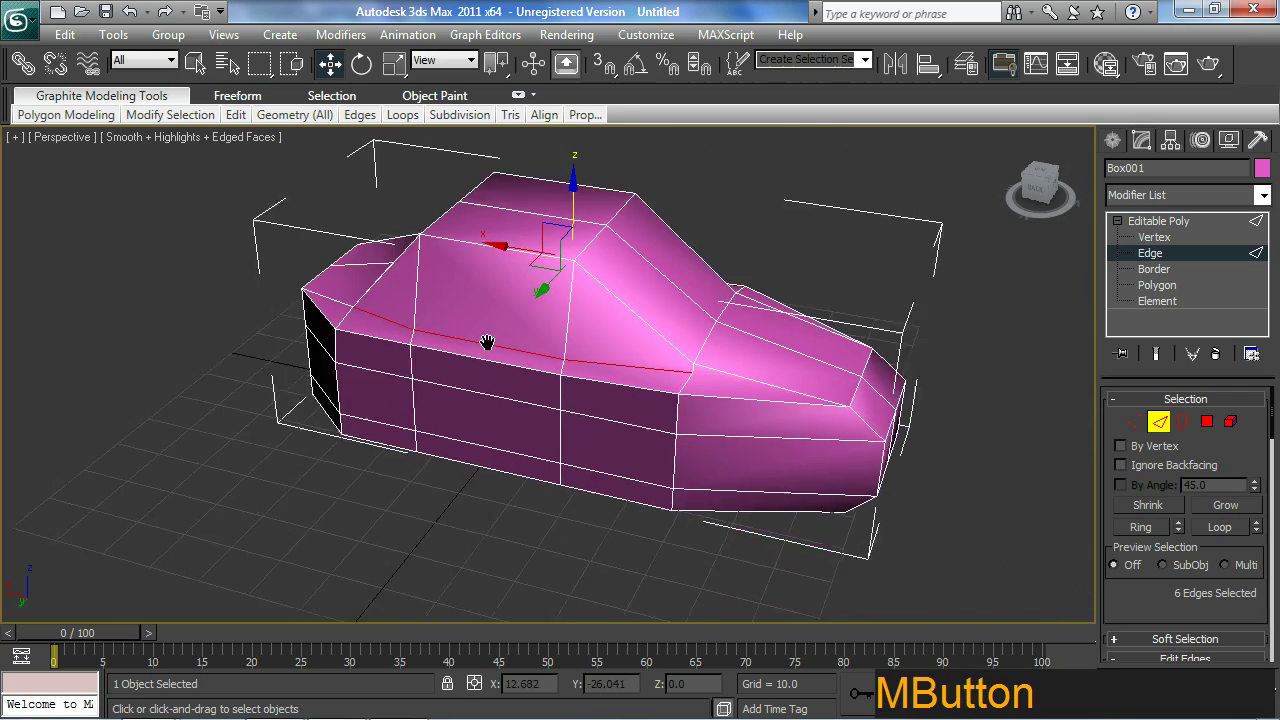
middle_click(779, 397)
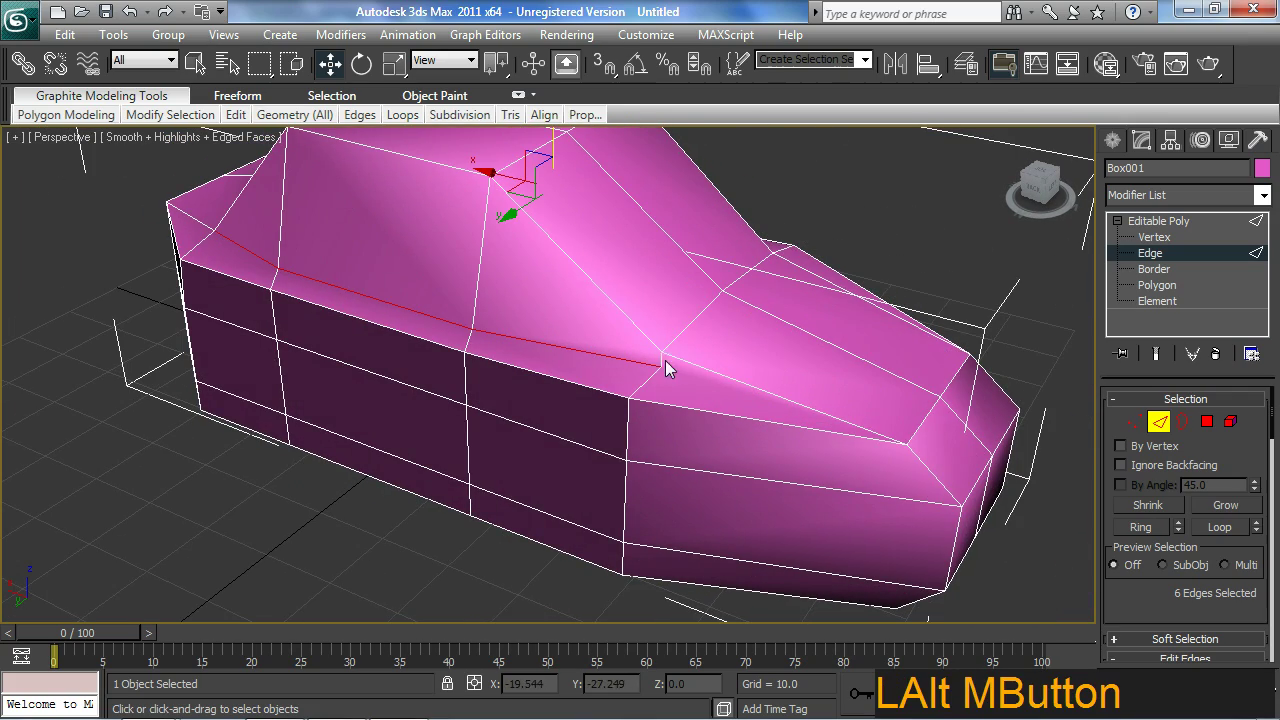
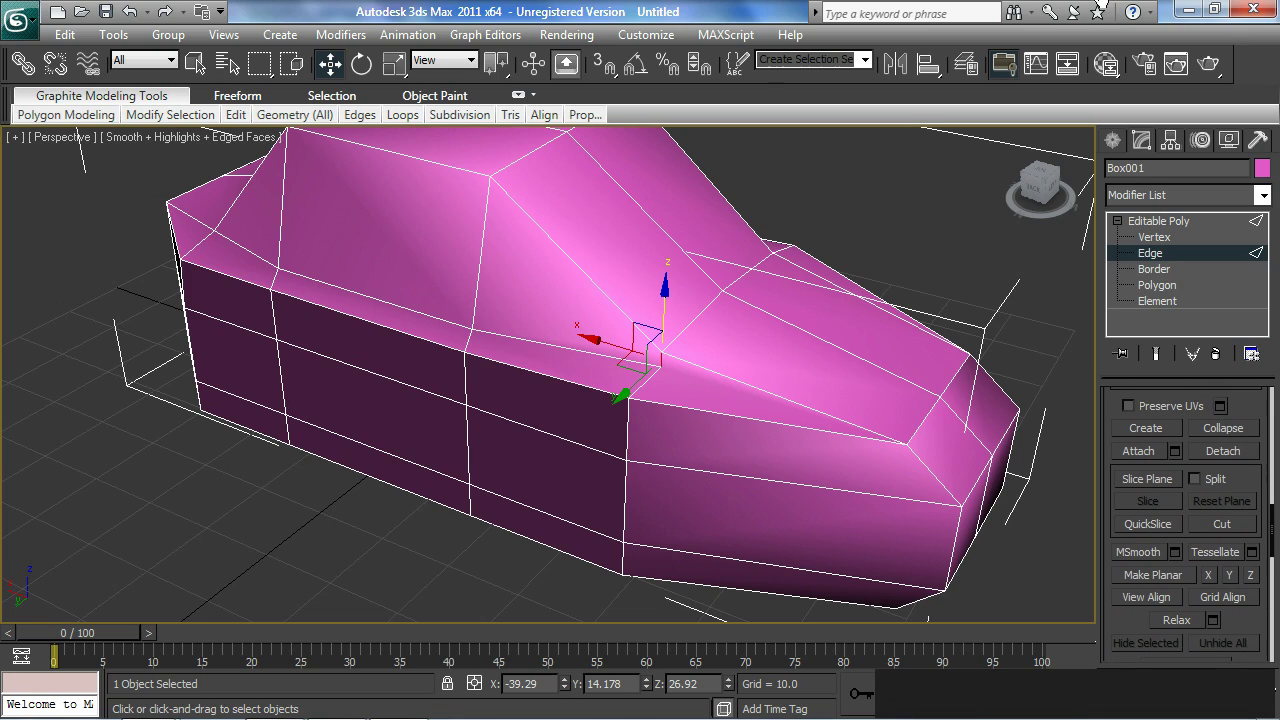
- Clear the edge selection and switch Box001 to Vertex sub-object level
left_click(1230, 462)
middle_click(706, 361)
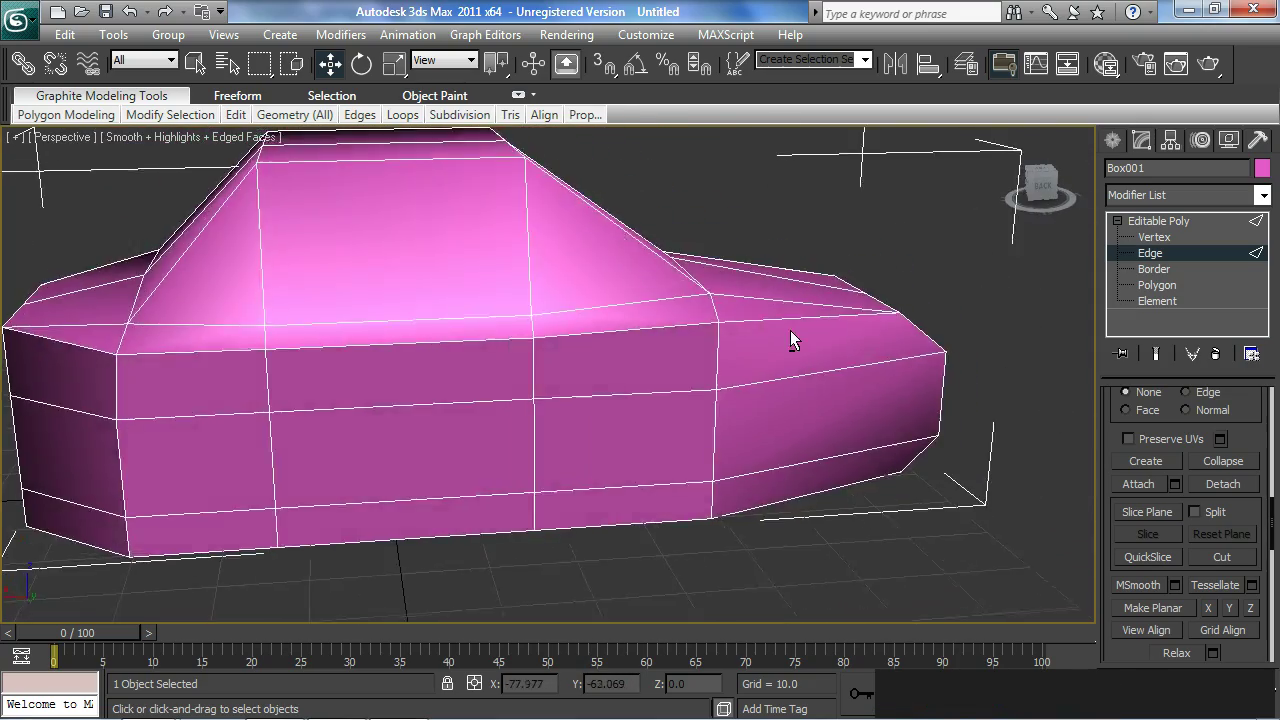
middle_click(648, 360)
middle_click(499, 326)
middle_click(539, 304)
left_click(1168, 242)
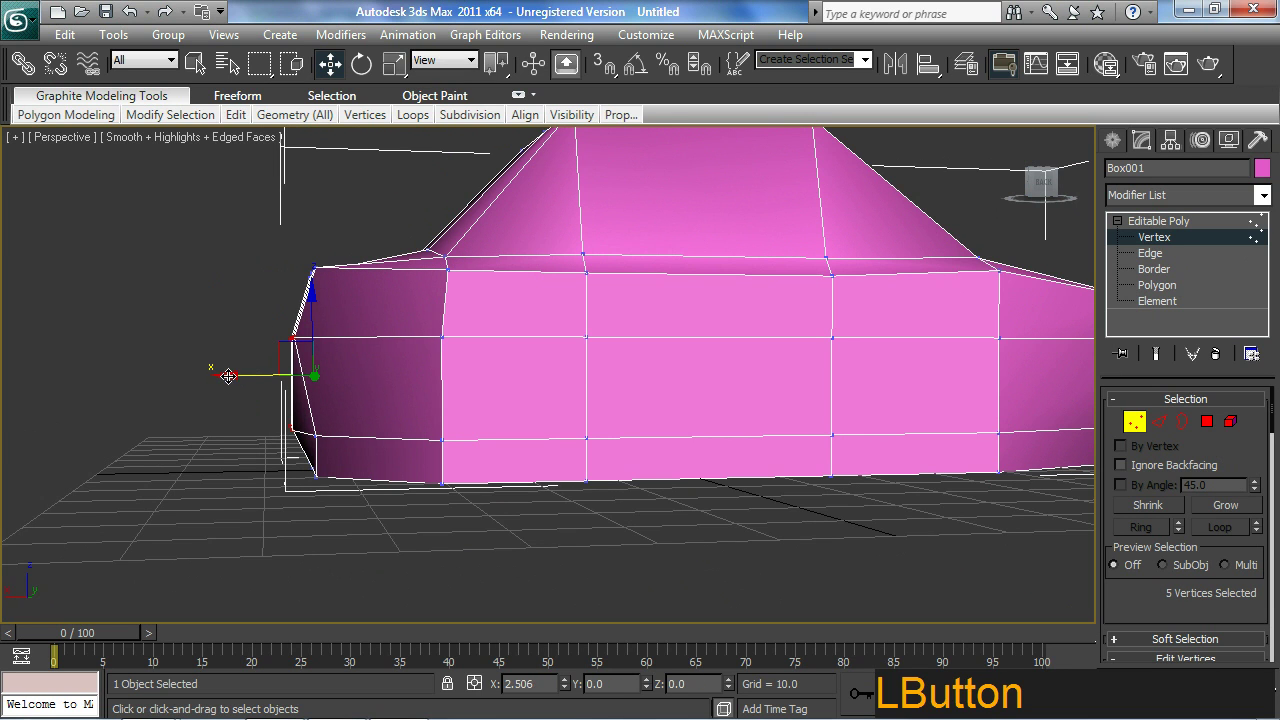
- Select the six bottom vertices at the car's end and ready Uniform Scale on them
middle_click(347, 448)
key("ctrl+z")
left_click(317, 351)
middle_click(301, 483)
middle_click(541, 424)
key("r")
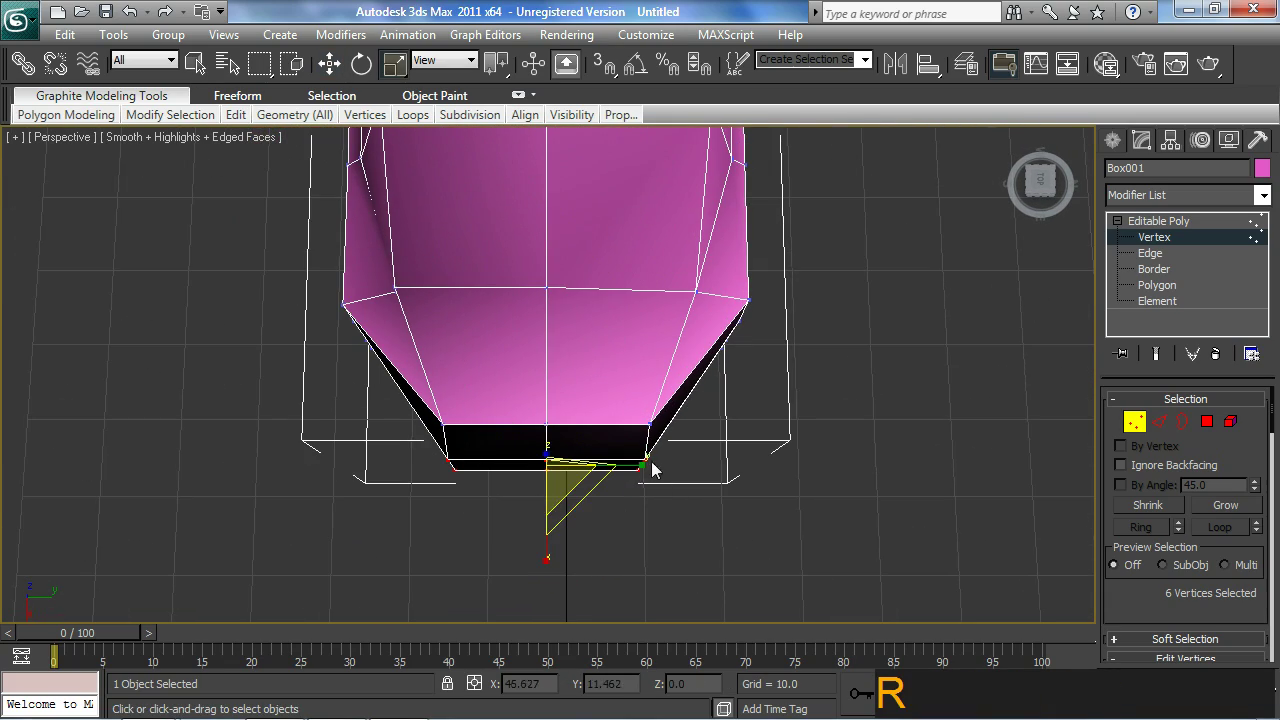
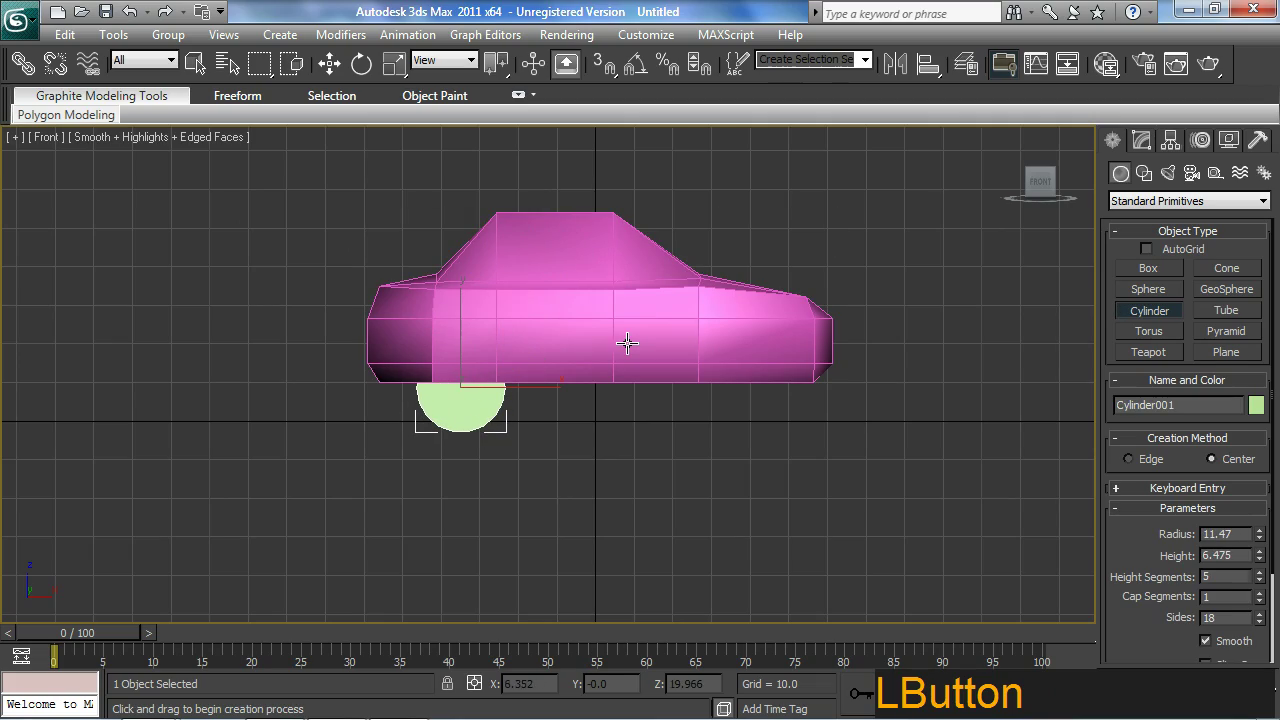
right_click(635, 357)
middle_click(533, 443)
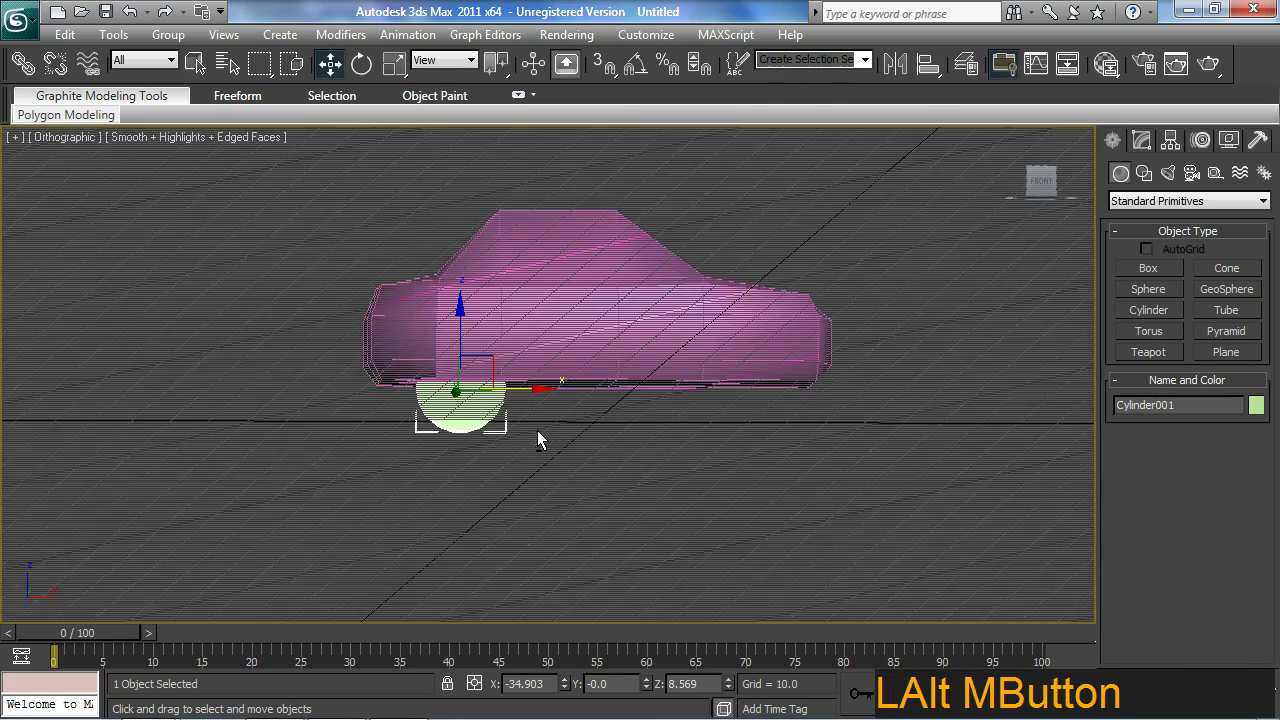
middle_click(588, 365)
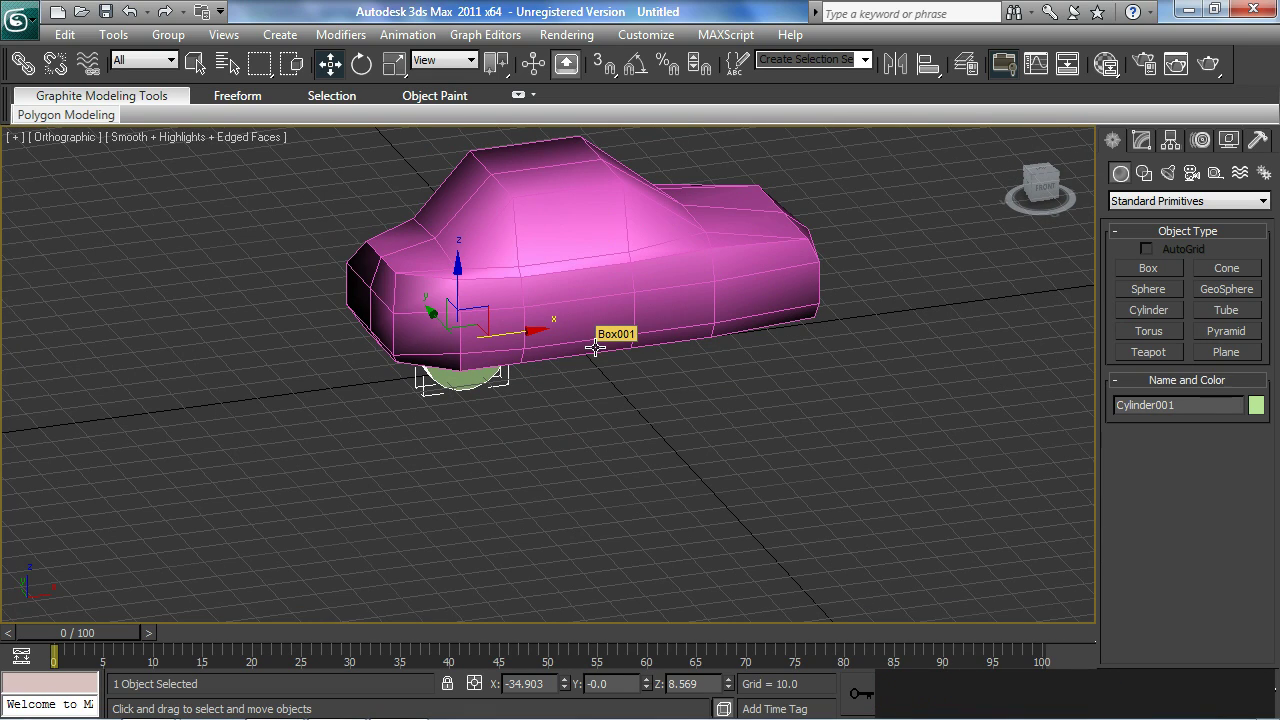
key("p")
middle_click(536, 429)
middle_click(540, 406)
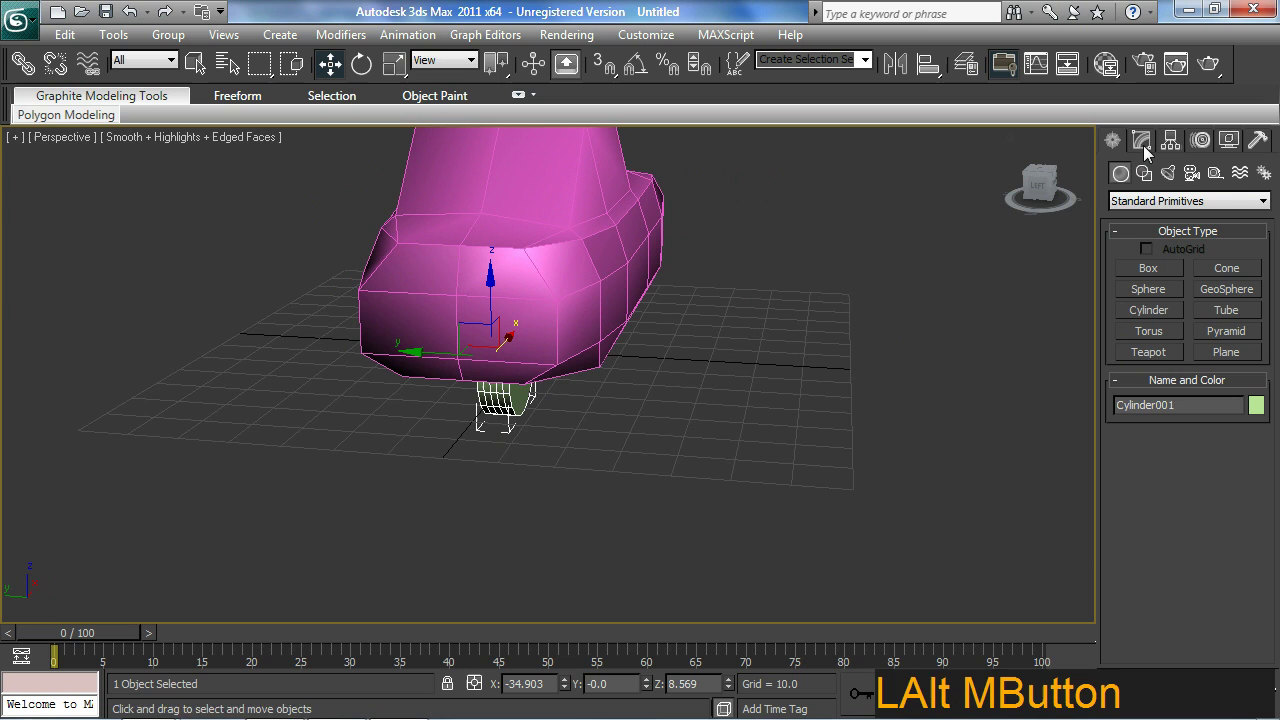
- Raise Cylinder001's radius to 22 in the Modify panel, making it wheel-sized
left_click(1153, 141)
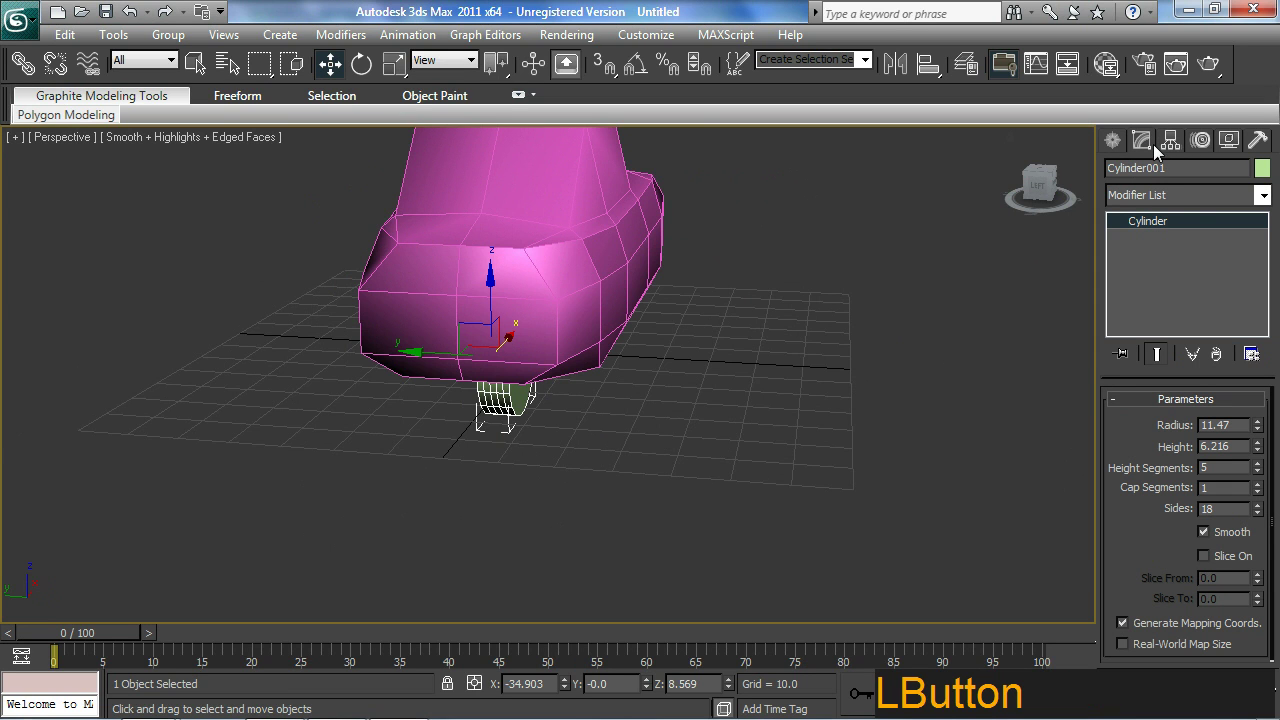
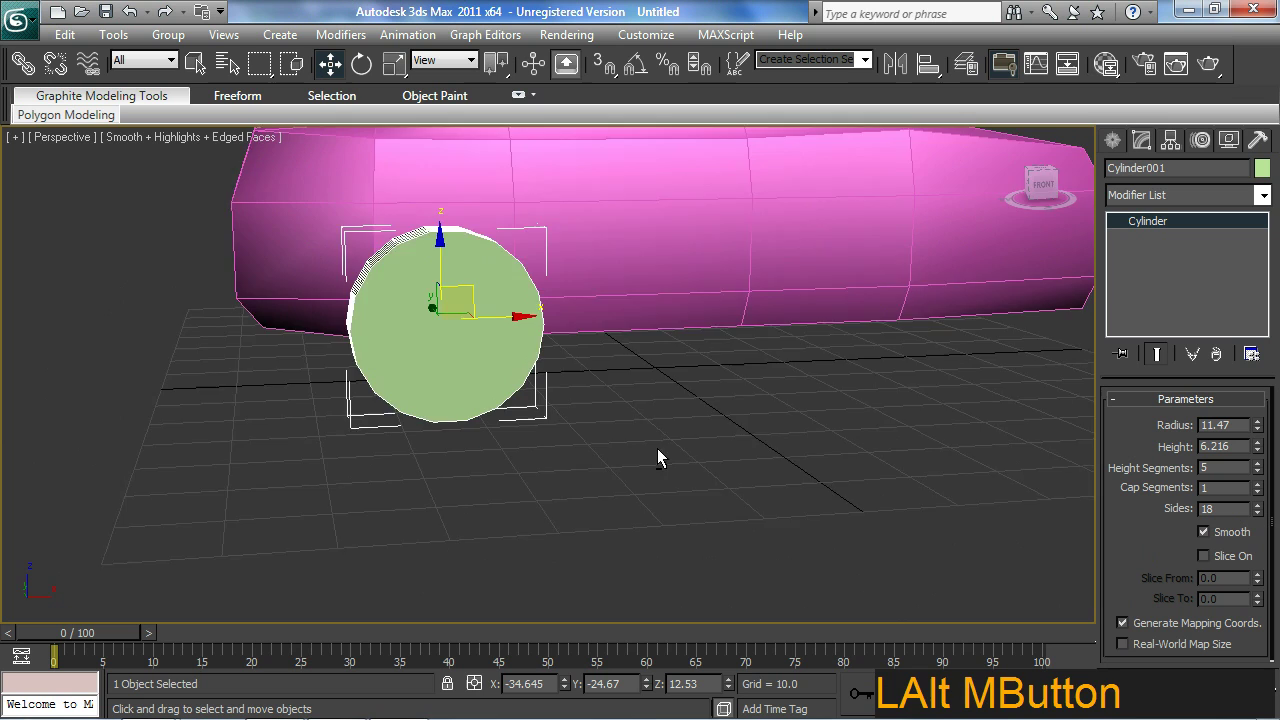
middle_click(664, 460)
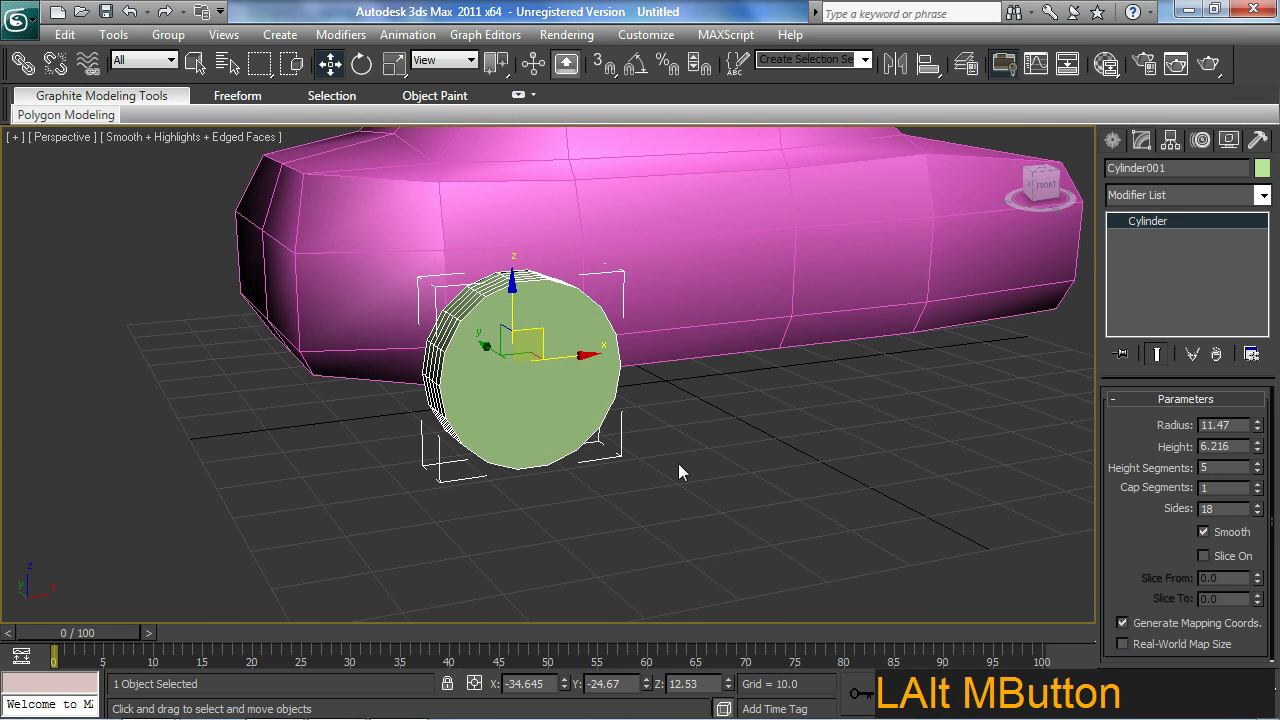
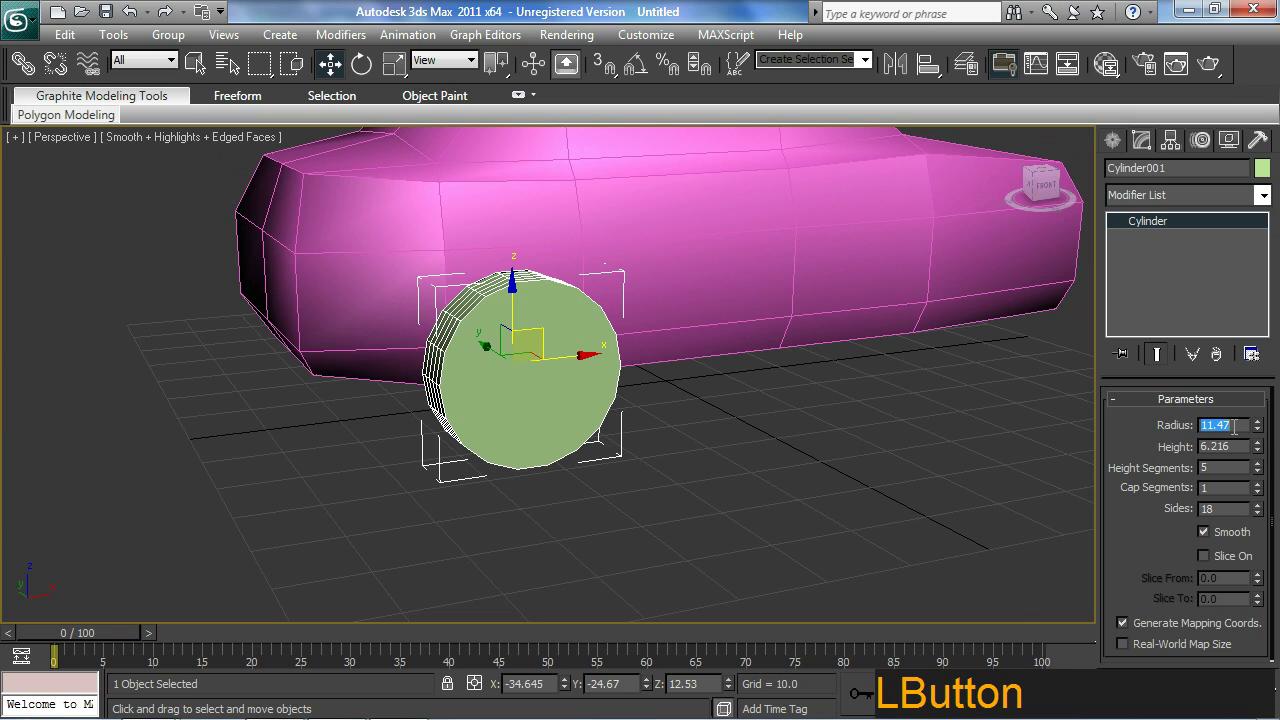
key("2")
key("Return")
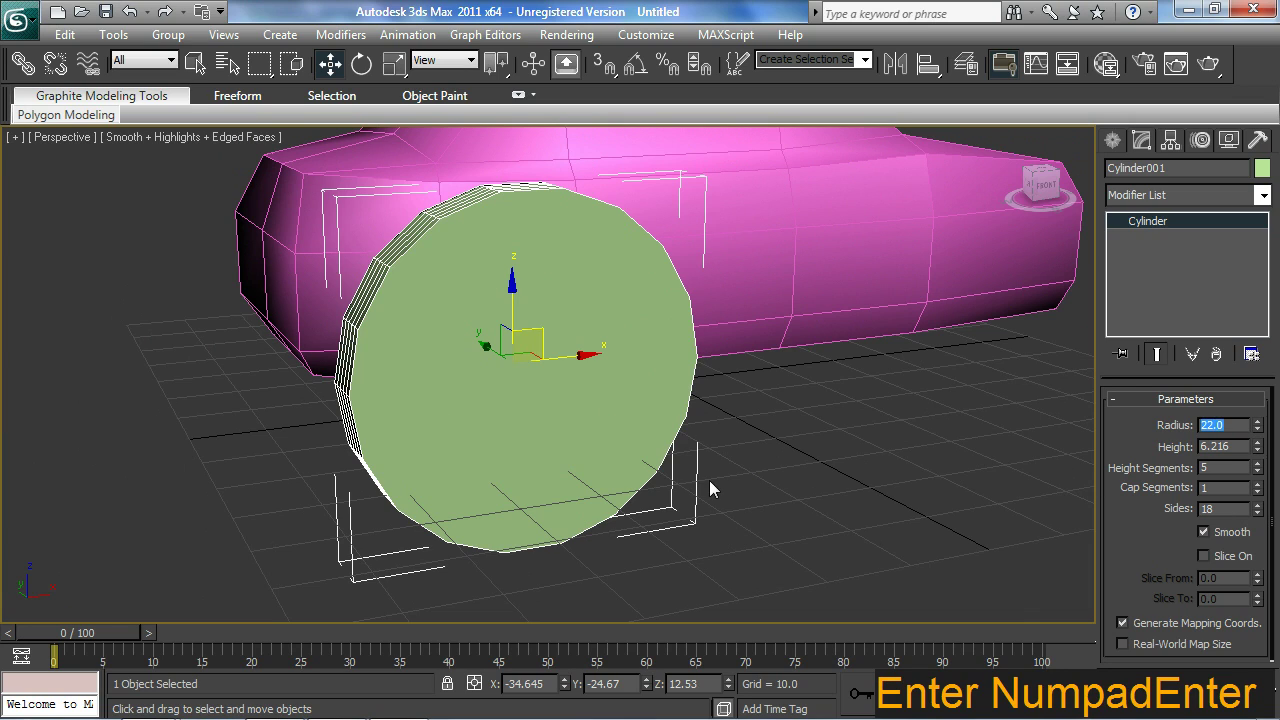
middle_click(713, 488)
middle_click(777, 478)
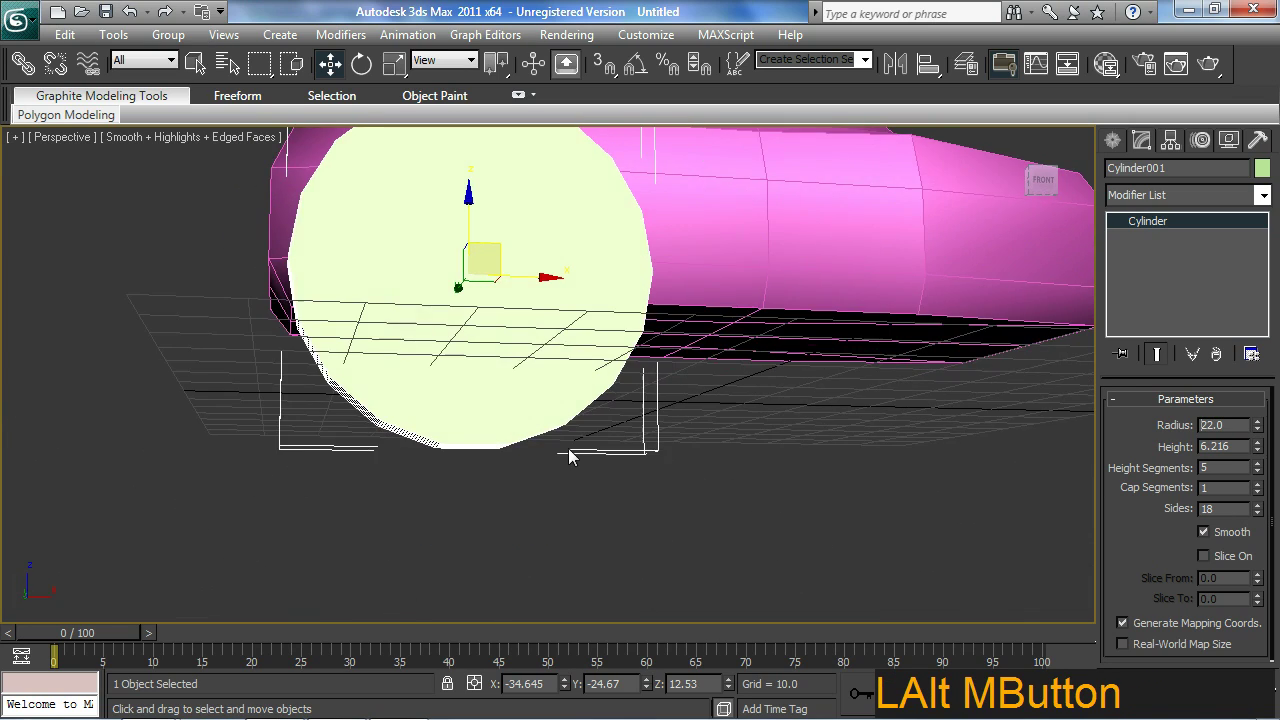
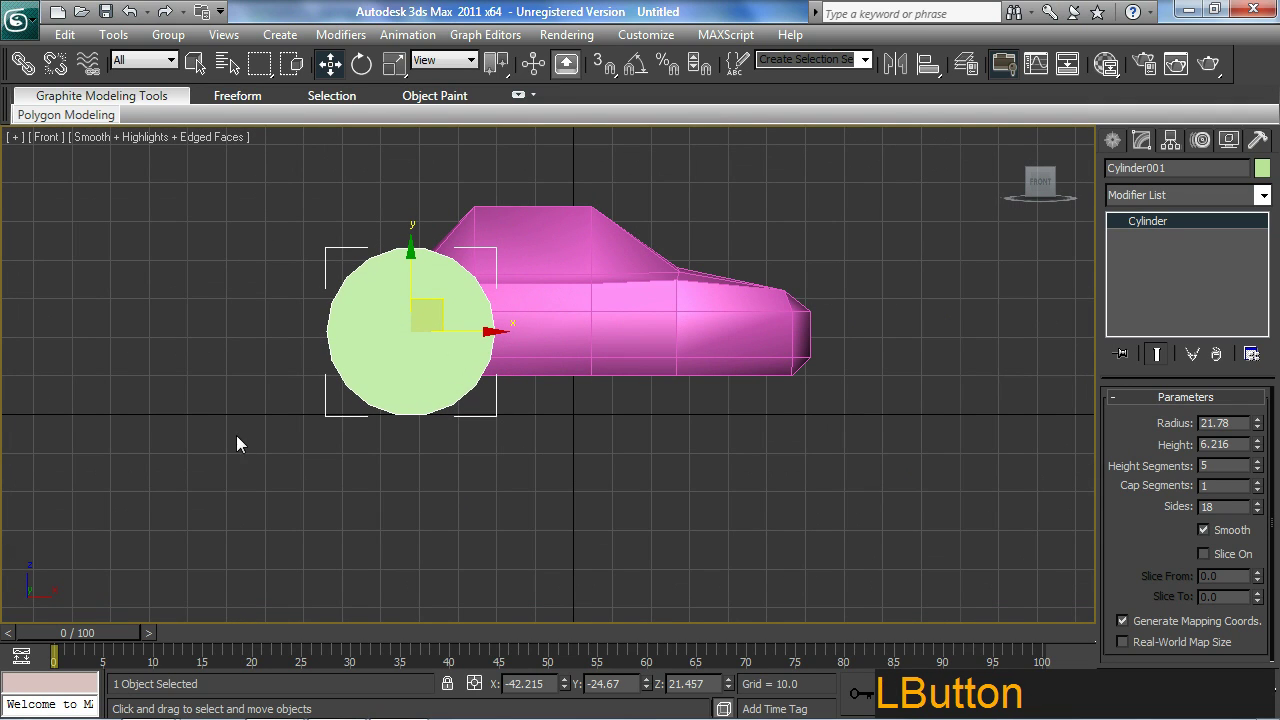
- Move the cylinder to the car's front lower corner so it overlaps Box001's end
key("ctrl+2")
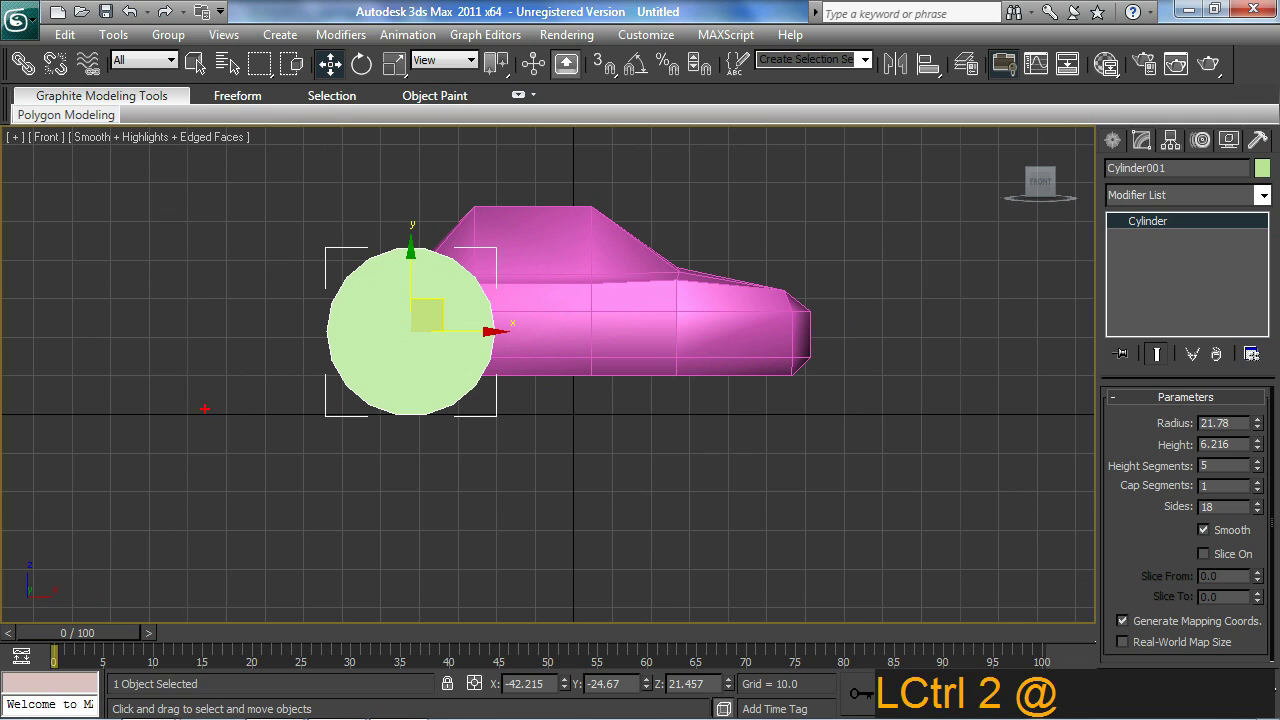
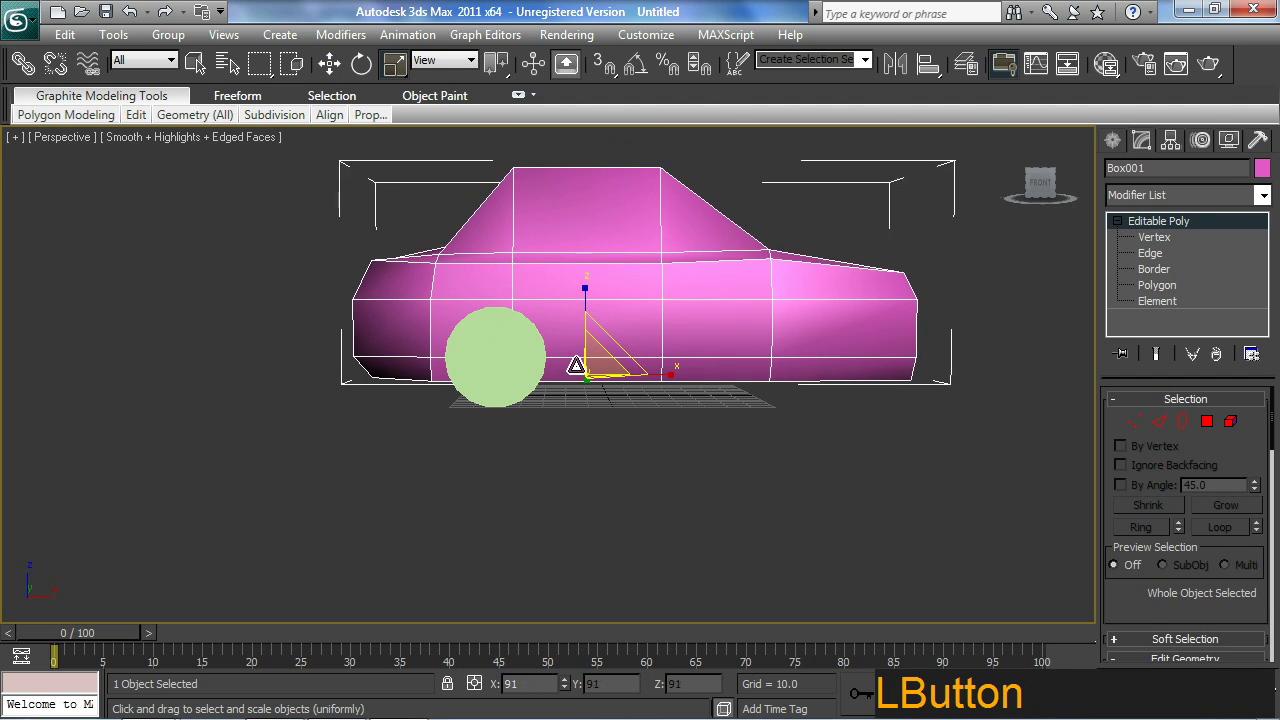
- After scaling Box001 to about 91%, switch to Move to raise it along Z
middle_click(564, 400)
key("w")
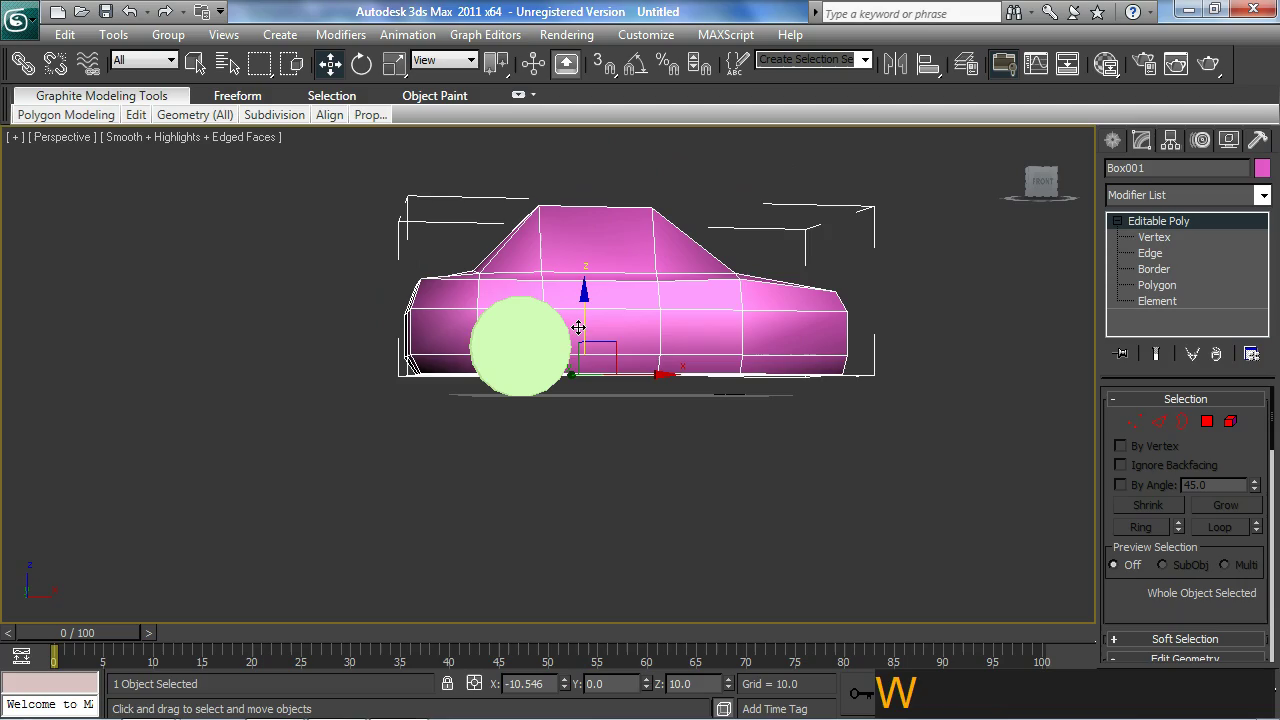
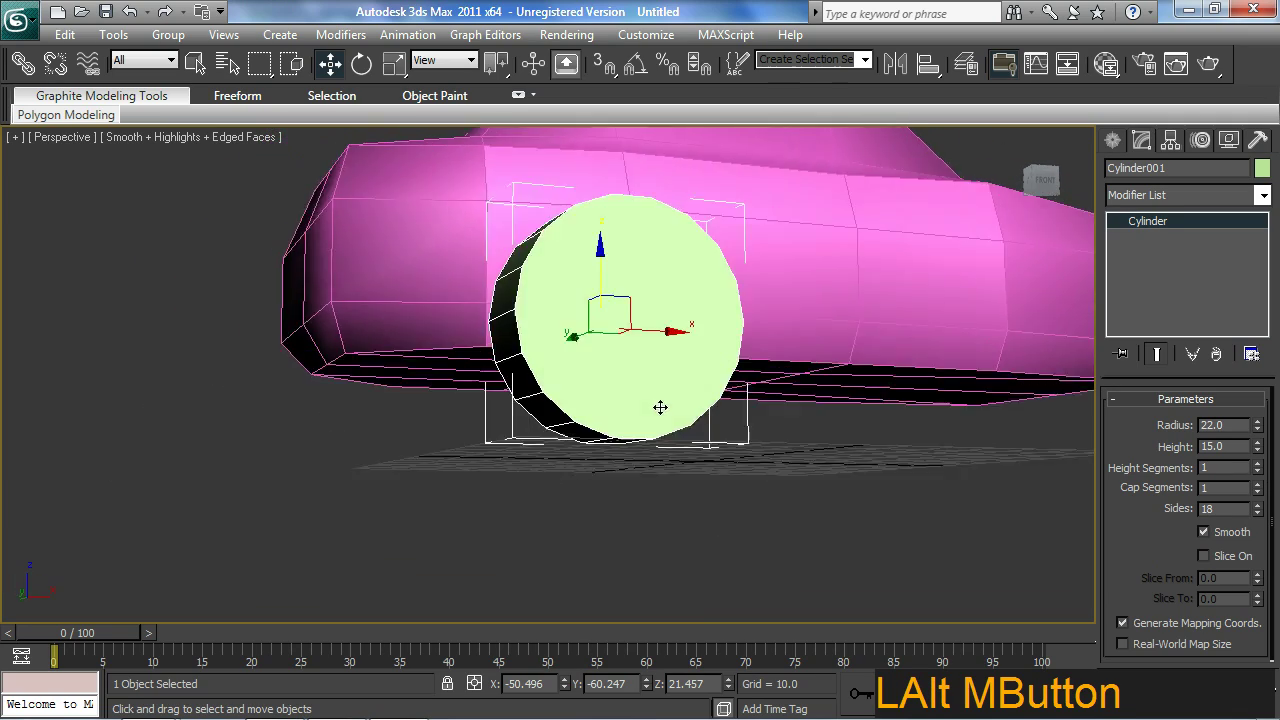
- Orbit to check the 15-high single-segment wheel from the car's end
middle_click(779, 491)
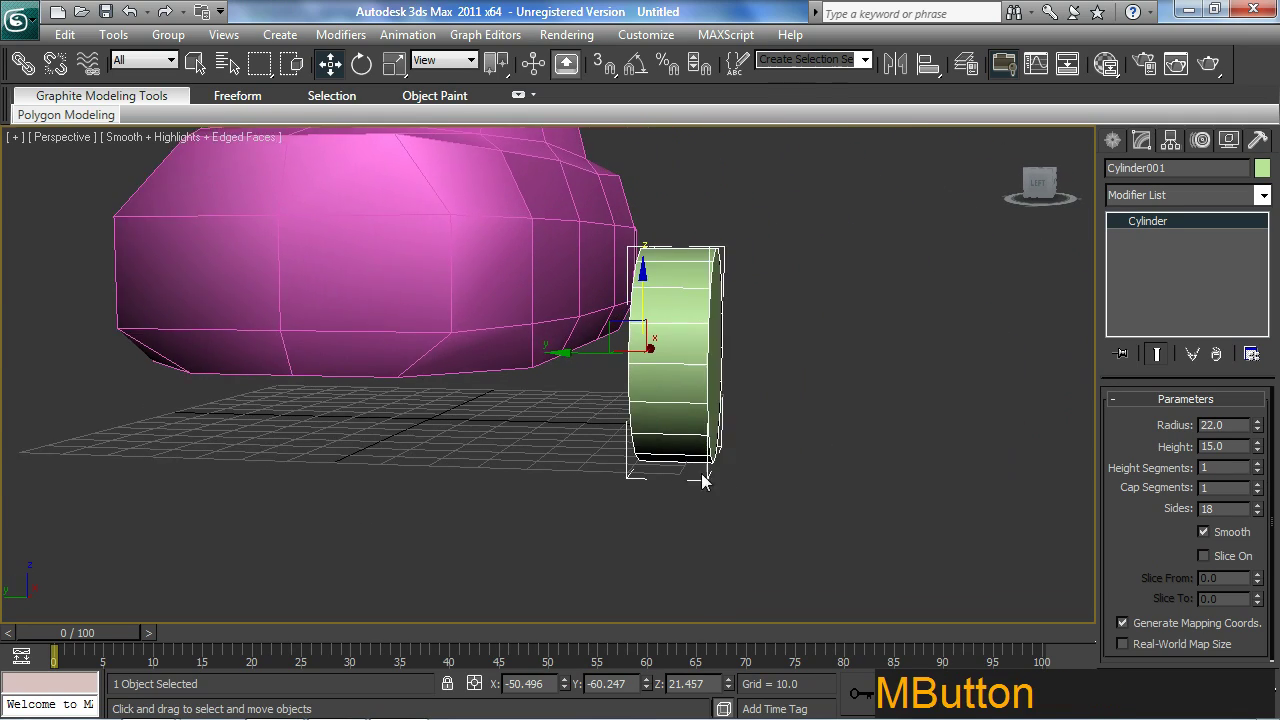